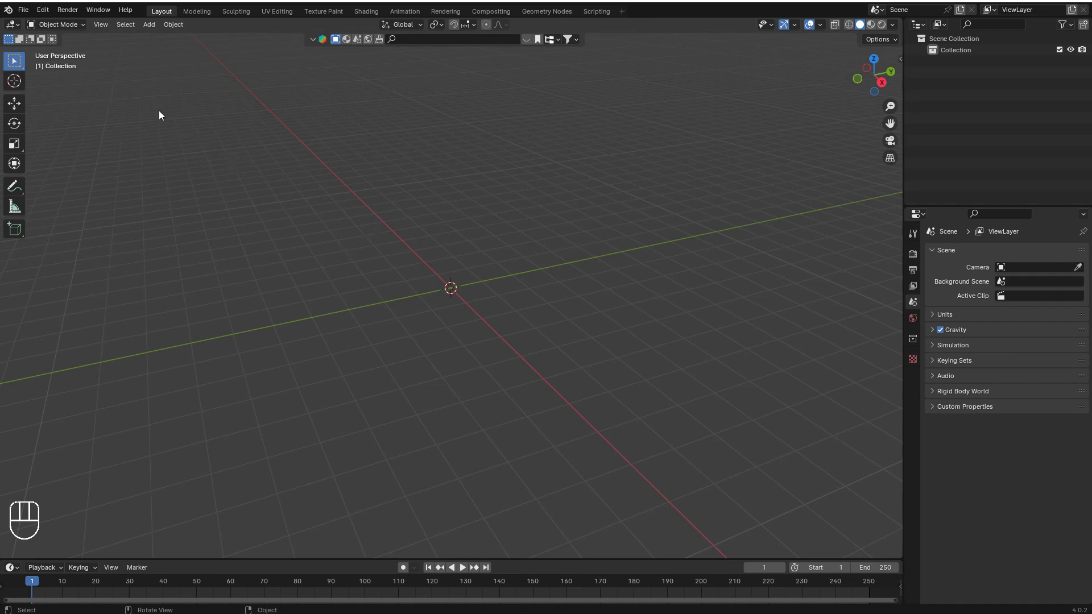
Reveal the Mesh add menu so the Landscape entry is available in the empty scene
{"action": "left_click_drag", "start_coordinate": [42, 13], "coordinate": [114, 152]}
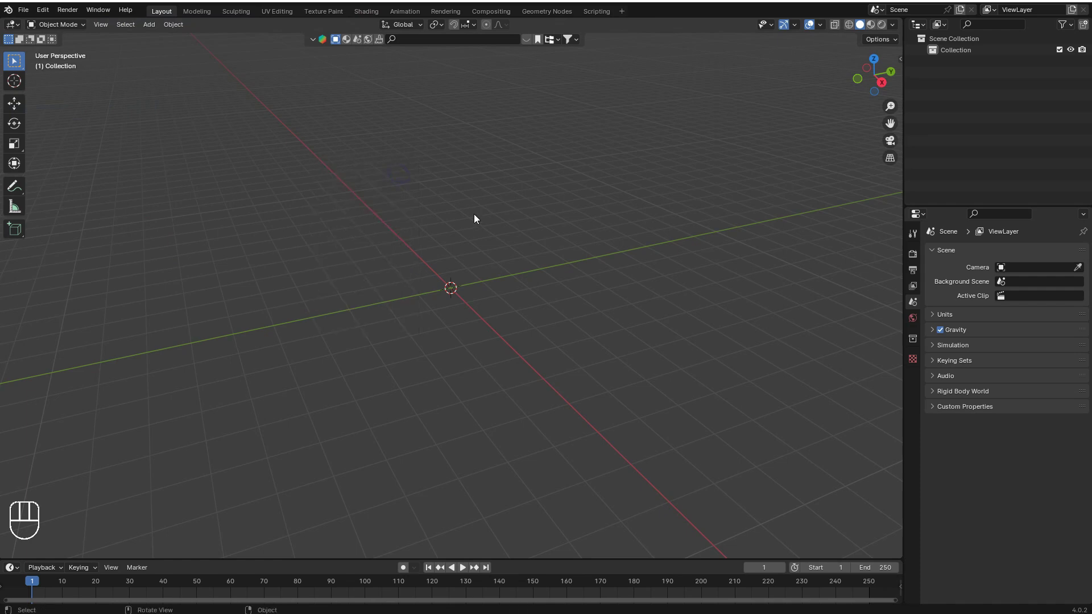
Add an A.N.T. Landscape mesh and expand its Another Noise Tool operator panel
{"action": "key", "text": "shift+a"}
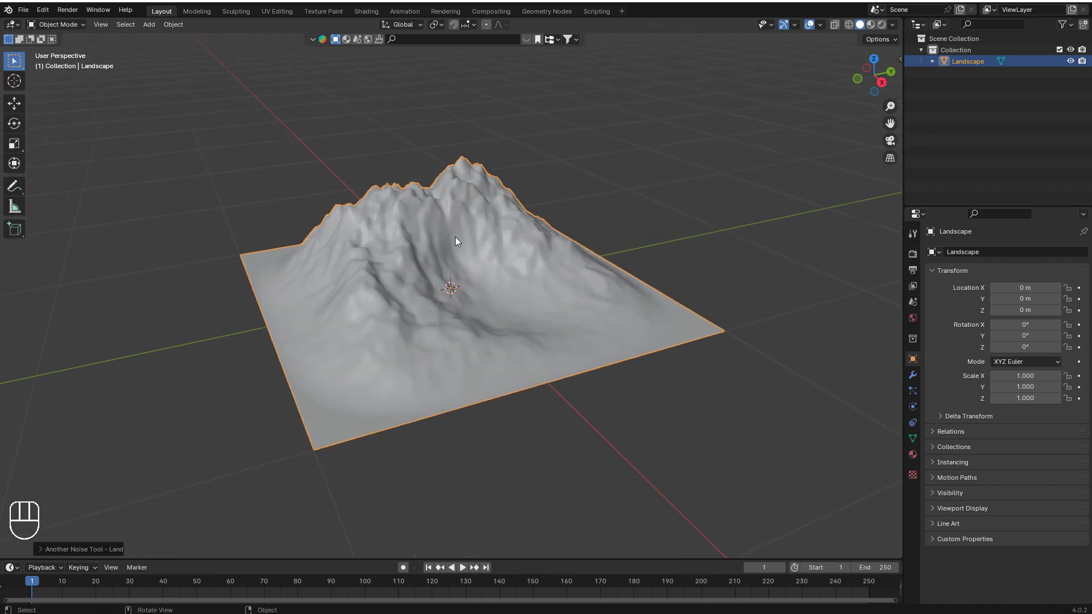
{"action": "left_click_drag", "start_coordinate": [378, 242], "coordinate": [403, 222]}
{"action": "middle_click", "coordinate": [604, 242]}
{"action": "middle_click", "coordinate": [464, 280]}
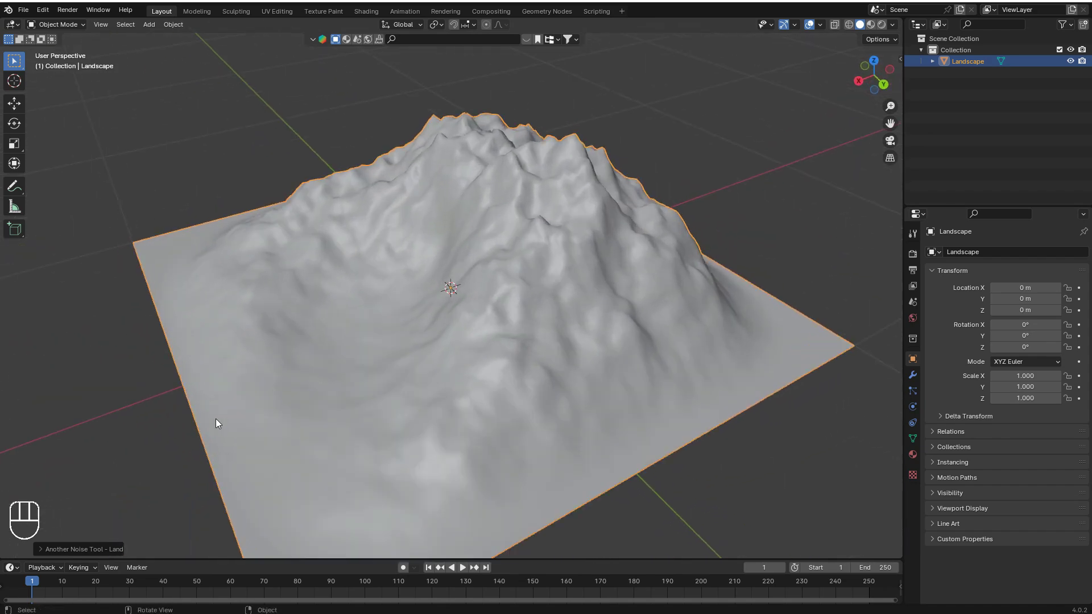
{"action": "left_click", "coordinate": [99, 551]}
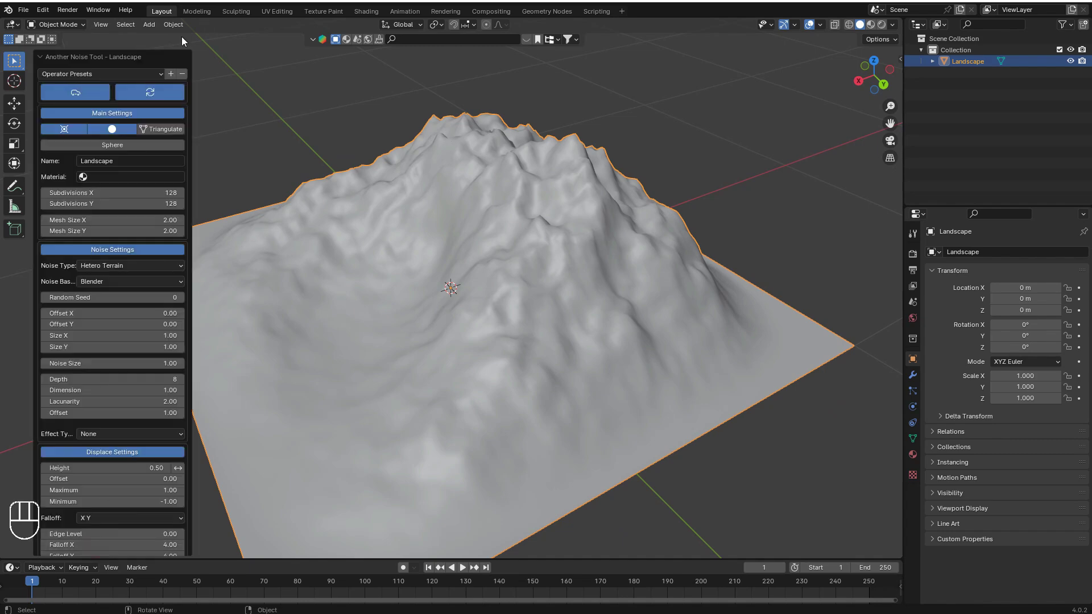
{"action": "middle_click", "coordinate": [573, 271]}
{"action": "middle_click", "coordinate": [417, 242]}
Try different Operator Presets until a marble-noise valley with a flat water plane results
{"action": "left_click_drag", "start_coordinate": [140, 78], "coordinate": [105, 101]}
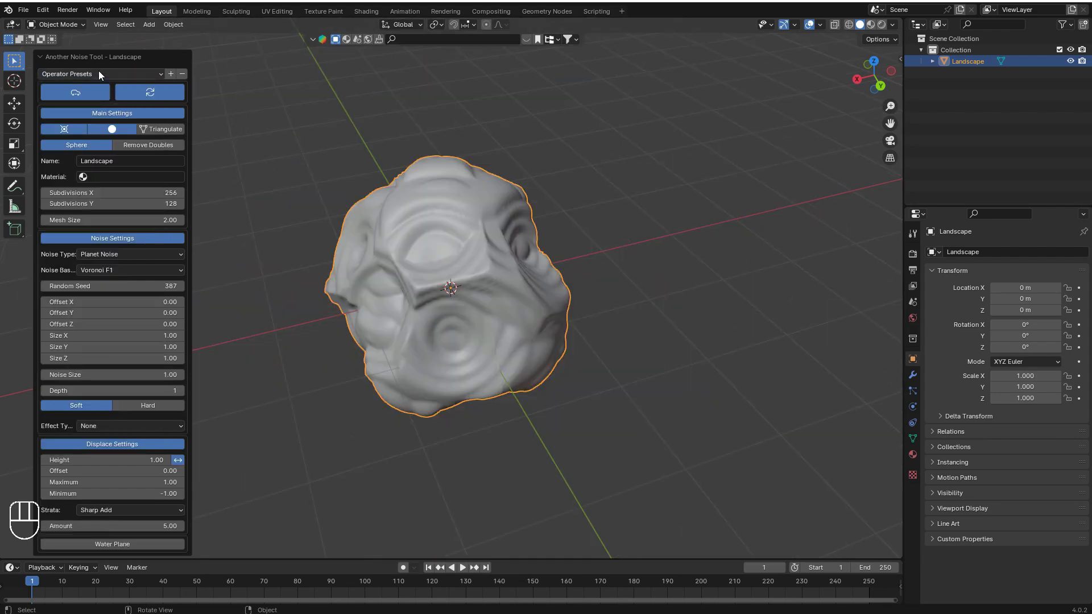
{"action": "left_click_drag", "start_coordinate": [107, 83], "coordinate": [59, 384]}
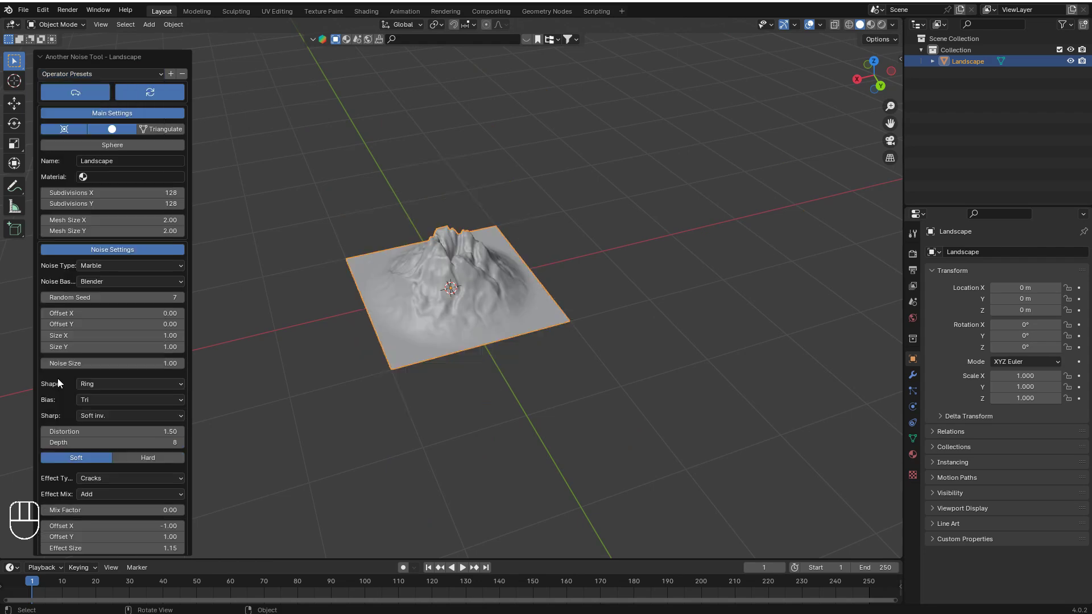
{"action": "left_click_drag", "start_coordinate": [142, 78], "coordinate": [439, 228]}
{"action": "middle_click", "coordinate": [509, 208]}
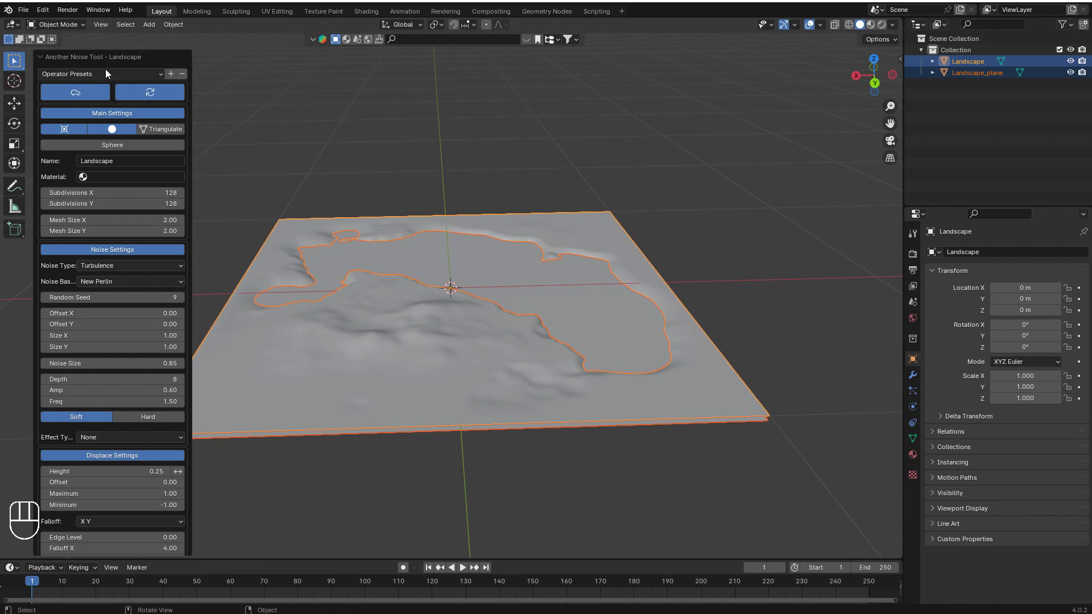
{"action": "left_click_drag", "start_coordinate": [112, 74], "coordinate": [397, 244]}
{"action": "middle_click", "coordinate": [581, 245]}
{"action": "middle_click", "coordinate": [488, 224]}
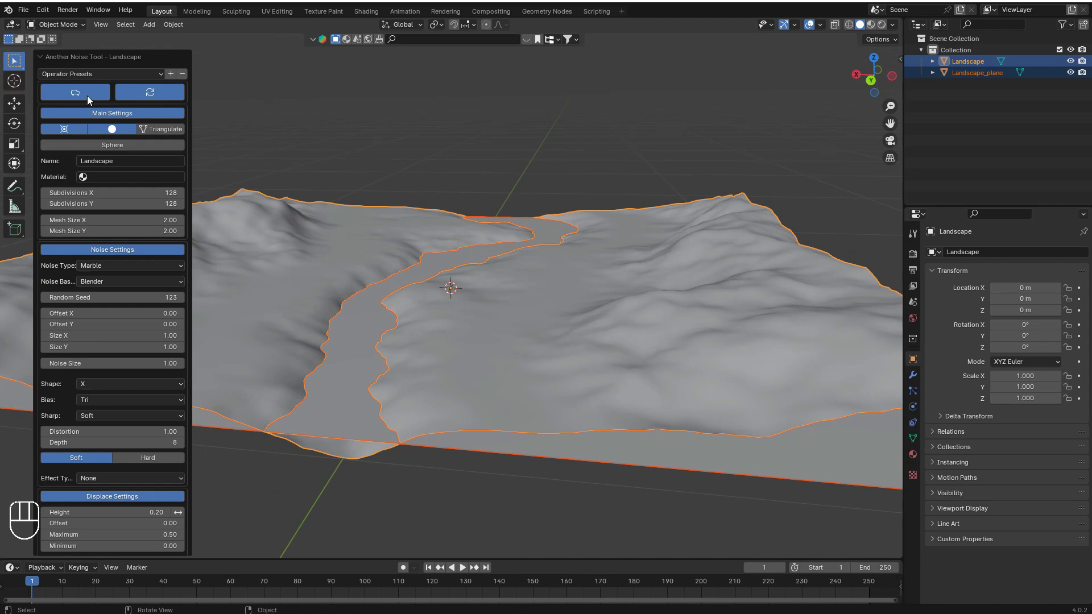
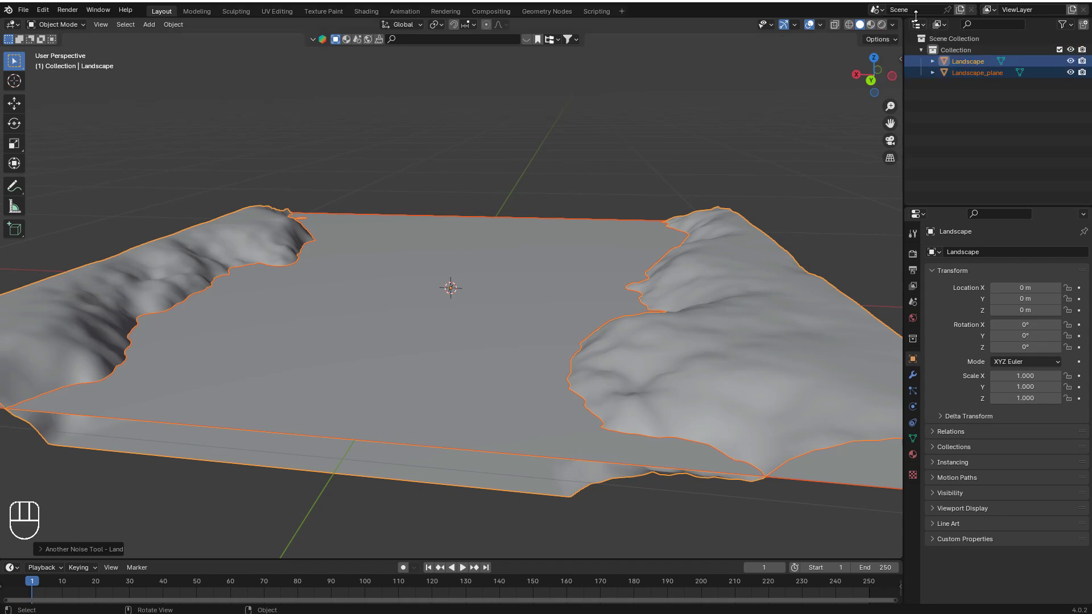
Create empty Scene.001 via New Scene > New, look around it, and reopen the New Scene menu
{"action": "left_click_drag", "start_coordinate": [961, 18], "coordinate": [935, 38]}
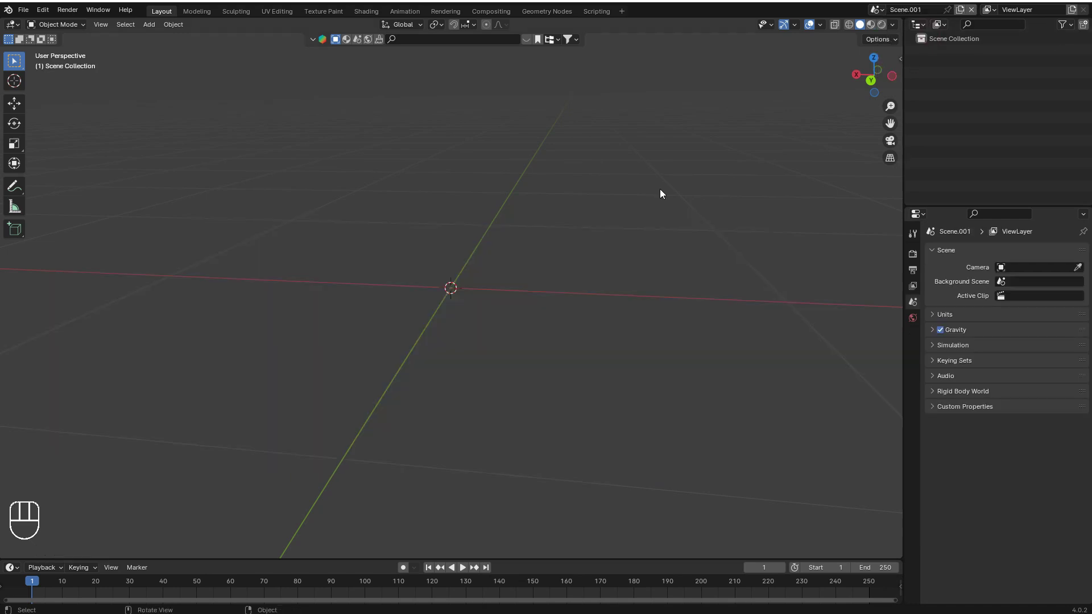
{"action": "left_click_drag", "start_coordinate": [642, 283], "coordinate": [692, 291]}
{"action": "middle_click", "coordinate": [618, 276]}
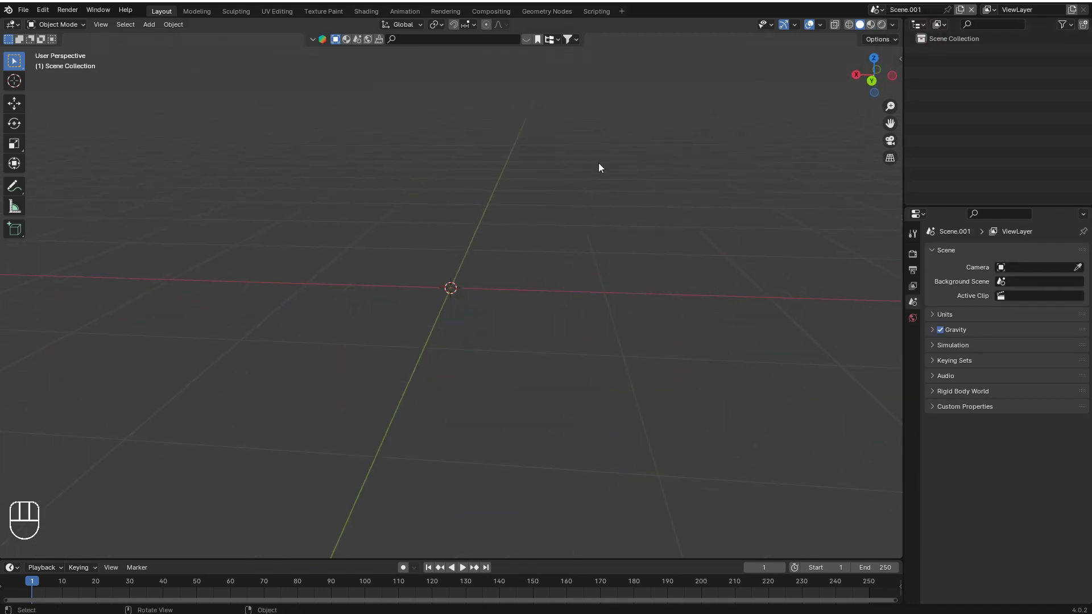
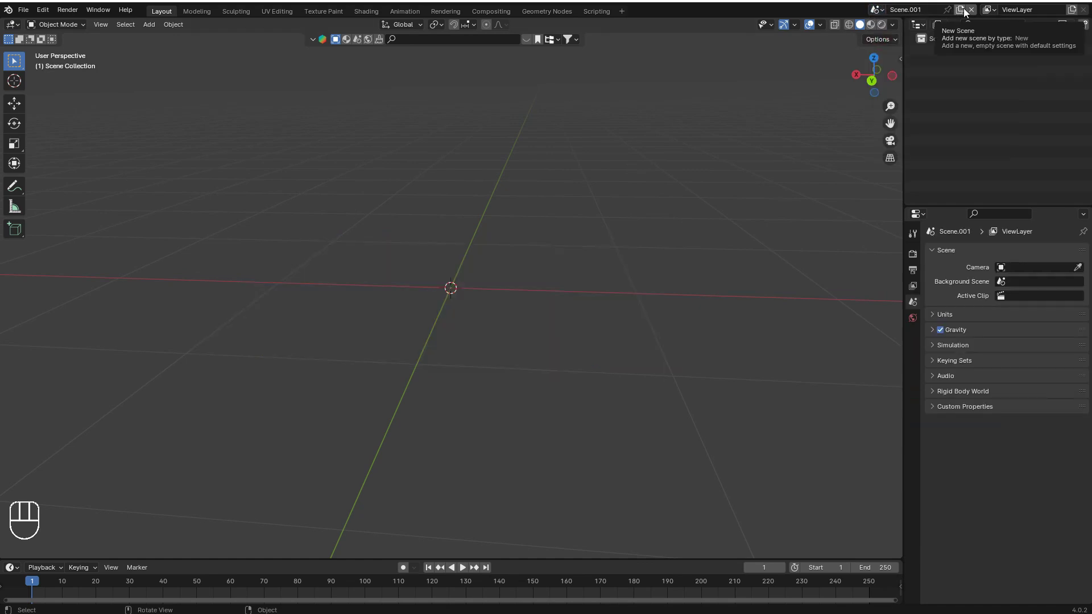
{"action": "left_click_drag", "start_coordinate": [963, 13], "coordinate": [762, 59]}
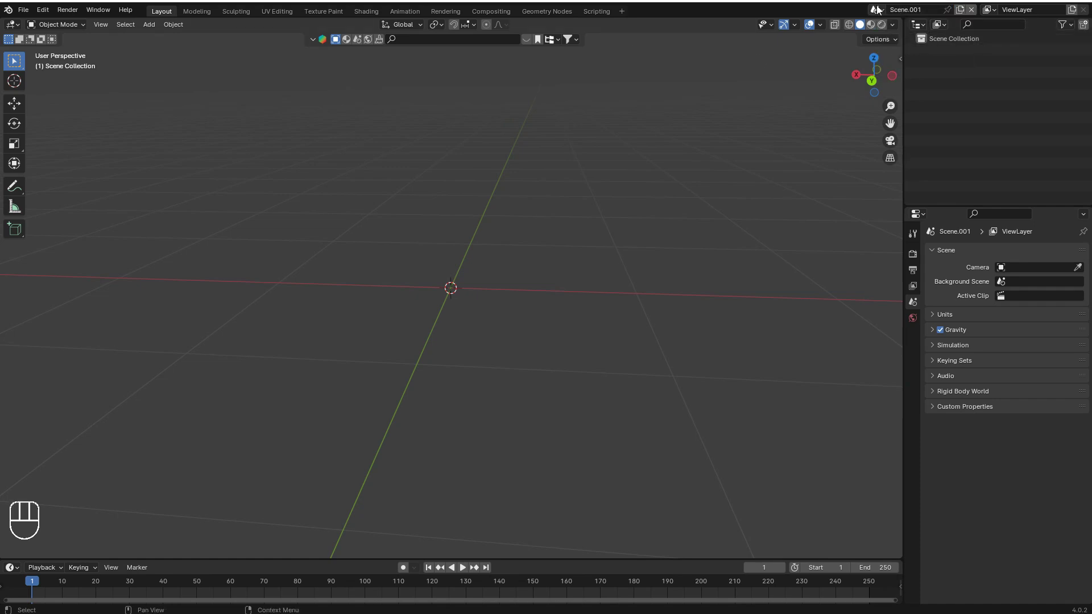
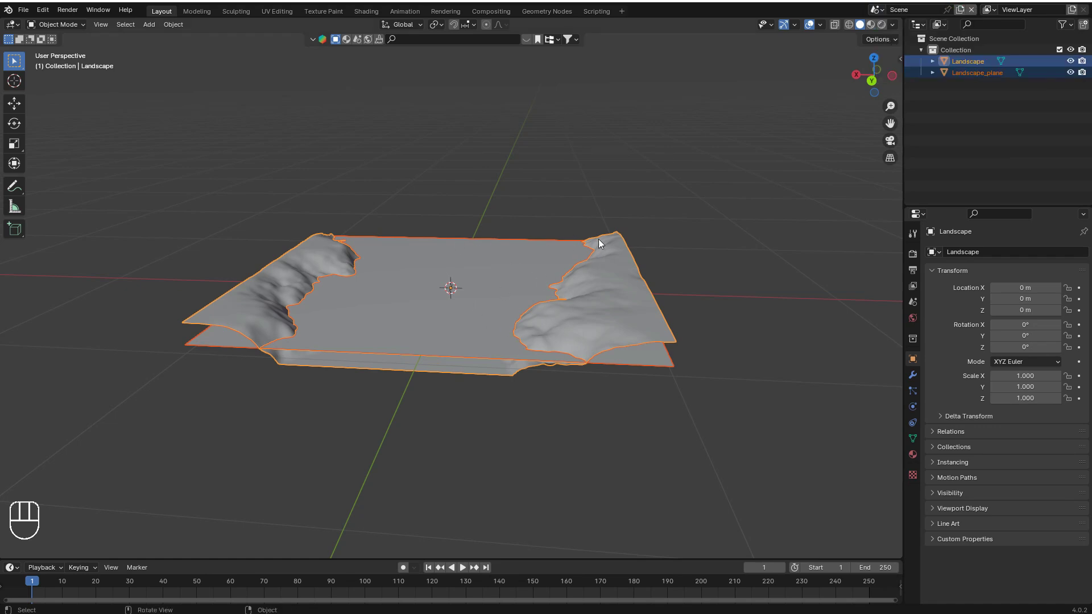
Set Render sampling to 100 and add Scene.002 with New Scene > Copy Settings
{"action": "left_click", "coordinate": [913, 258]}
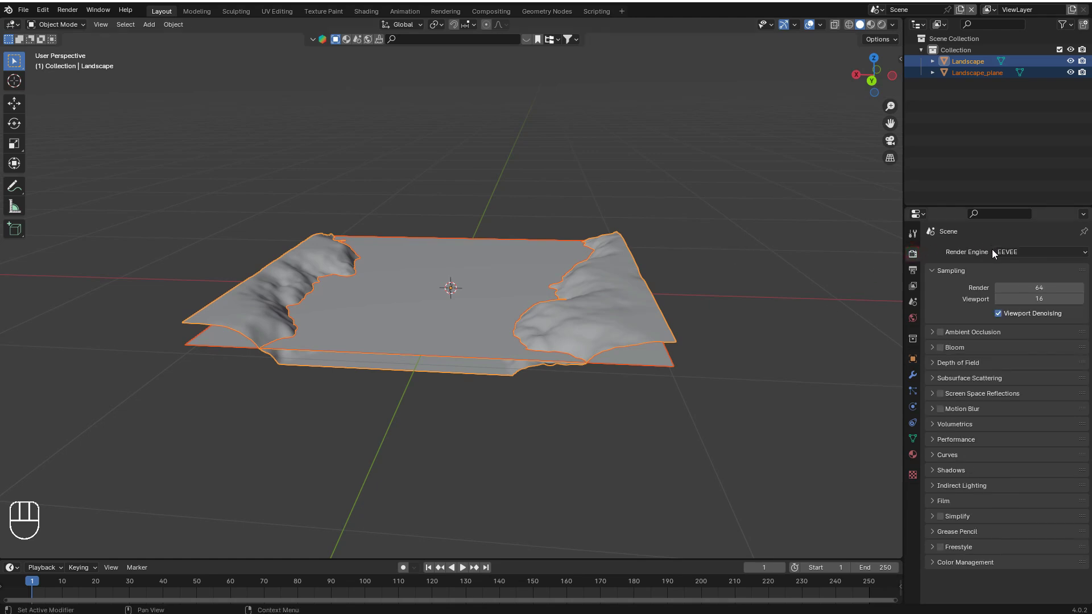
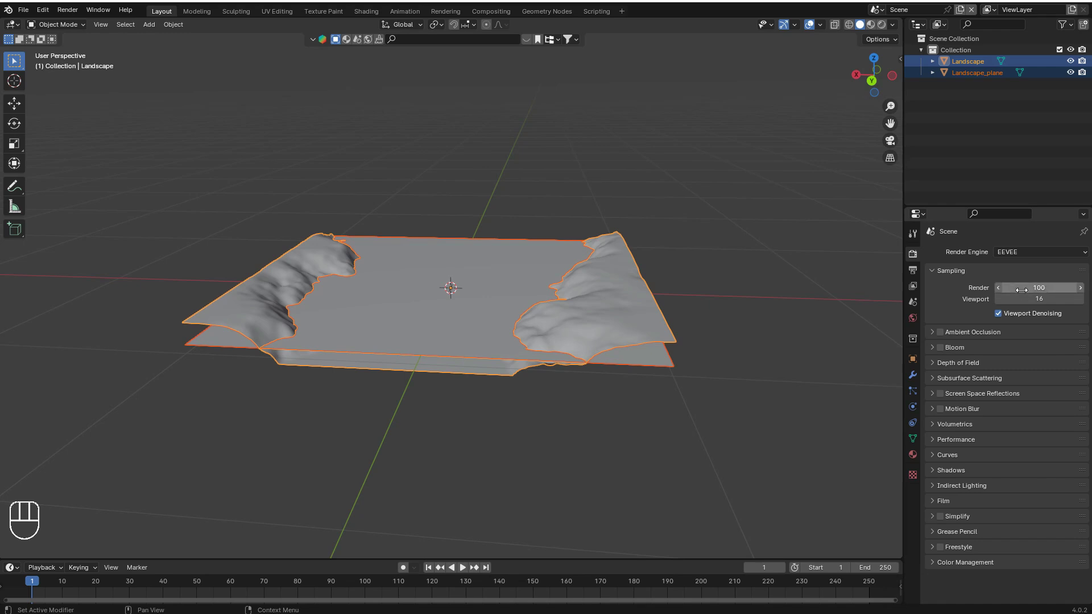
{"action": "left_click_drag", "start_coordinate": [961, 16], "coordinate": [949, 48]}
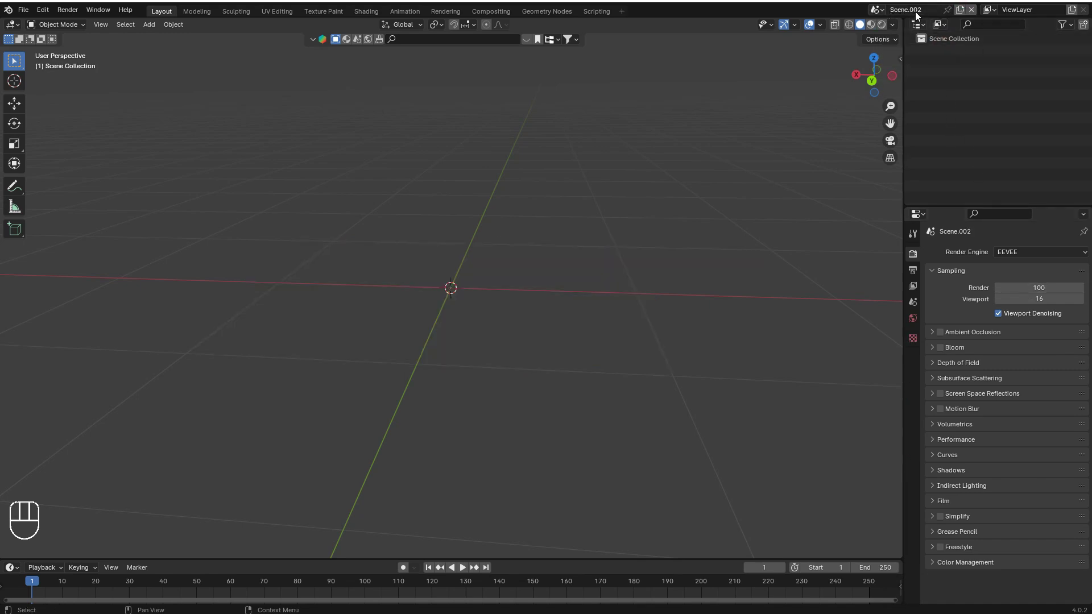
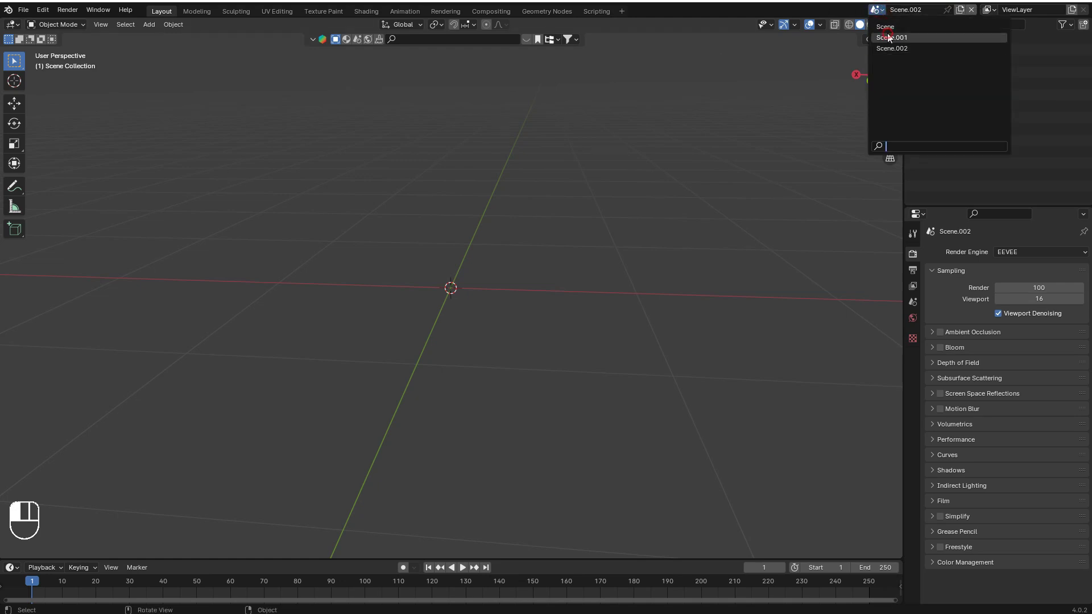
Make Scene.003 as a Full Copy of the landscape scene and deselect the duplicated objects
{"action": "left_click", "coordinate": [875, 10]}
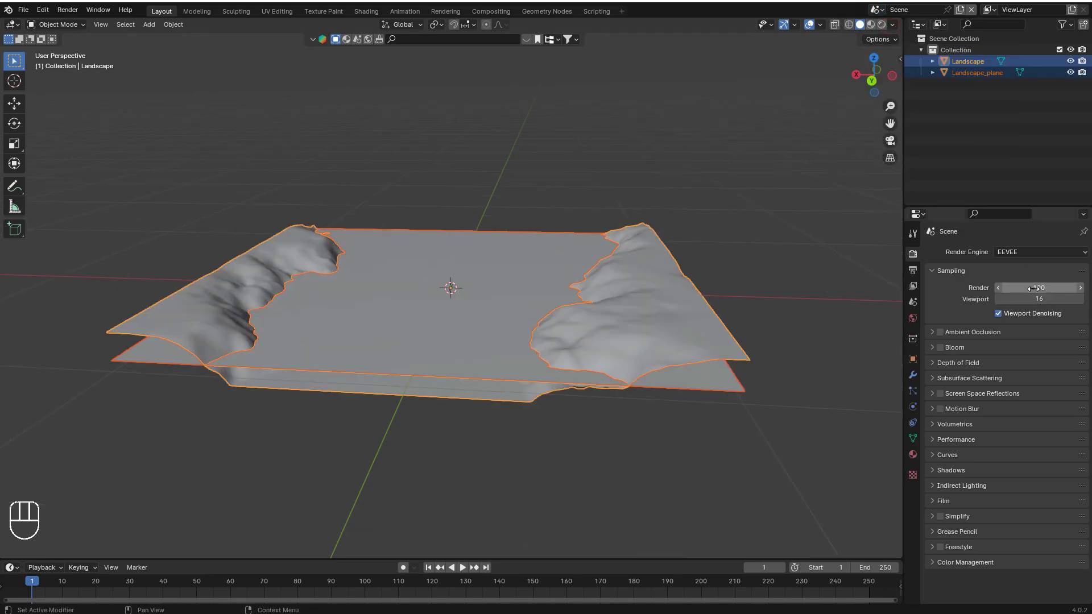
{"action": "left_click_drag", "start_coordinate": [961, 17], "coordinate": [927, 73]}
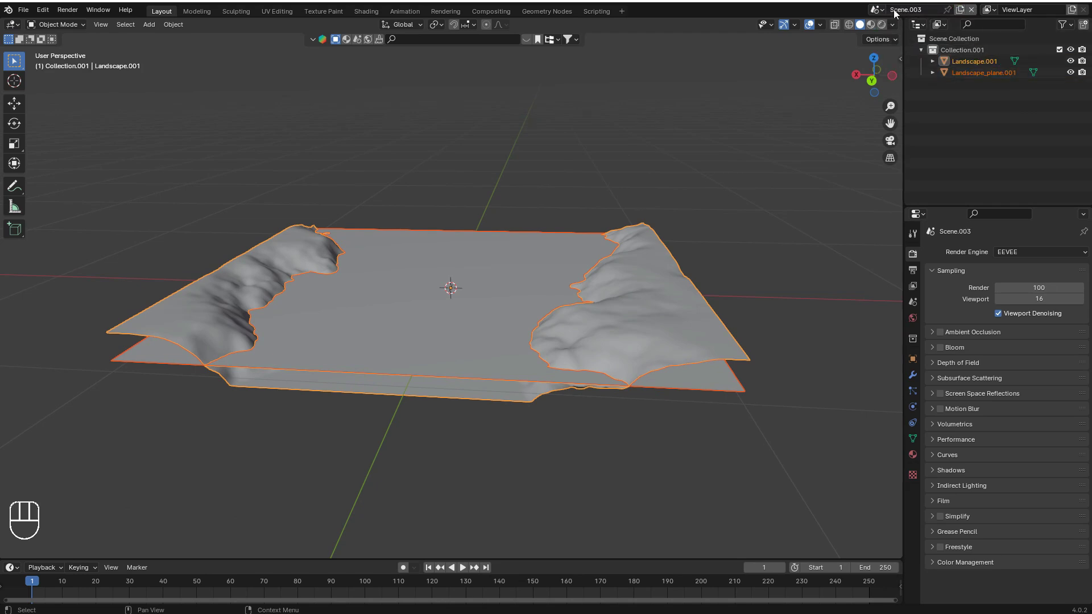
{"action": "left_click", "coordinate": [693, 210]}
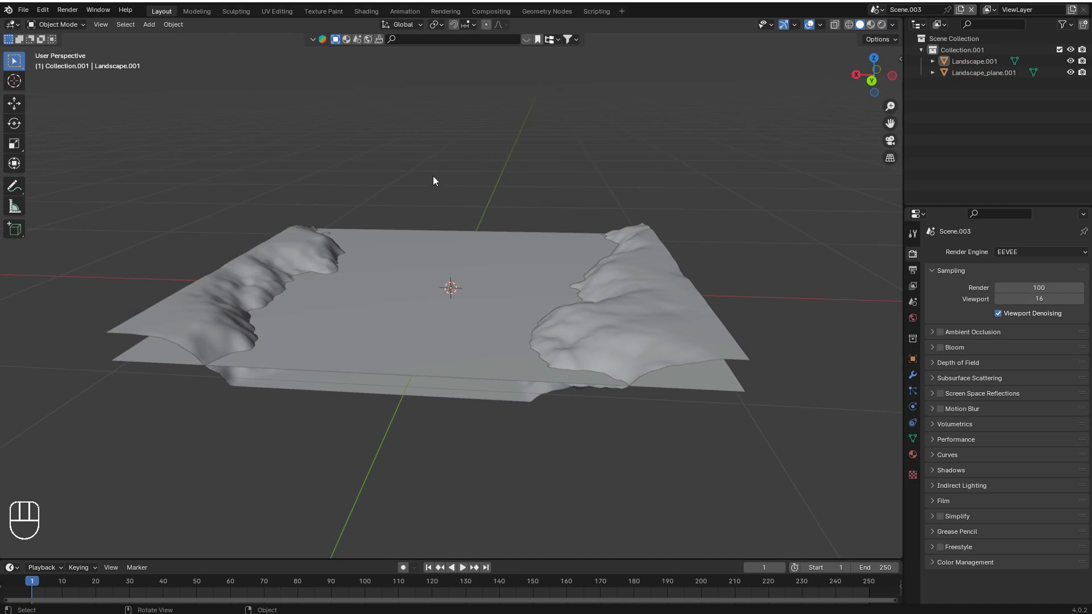
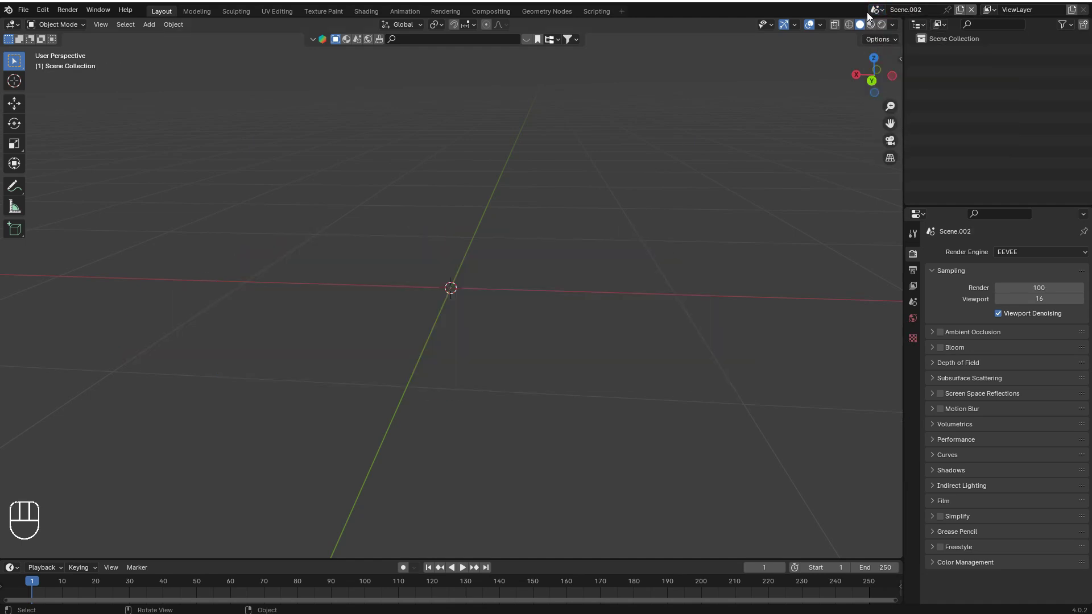
Switch to the empty Scene.002 and add a cube mesh to it
{"action": "left_click", "coordinate": [880, 16]}
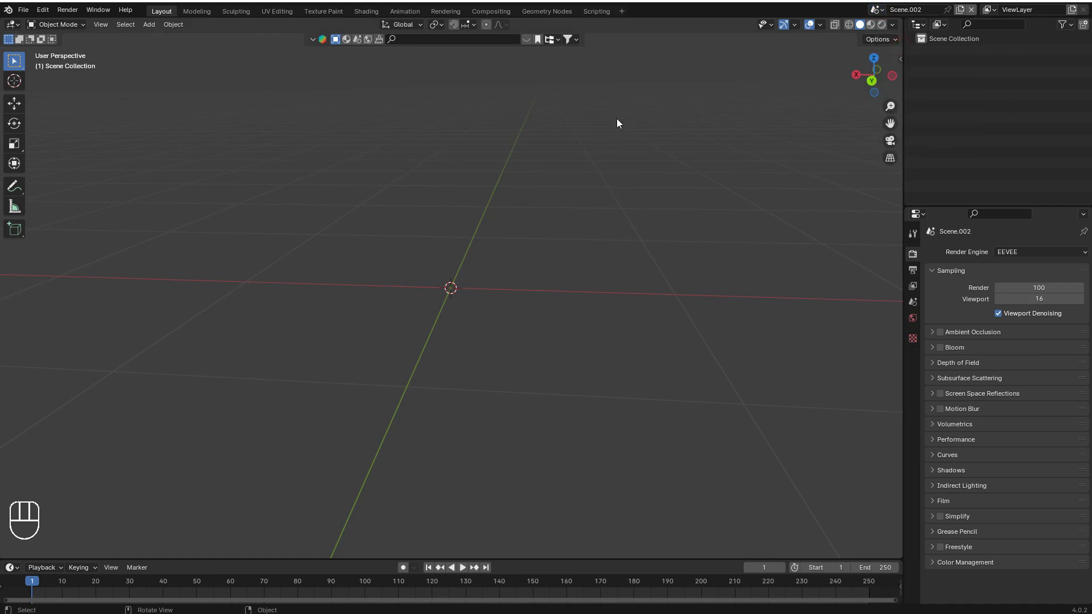
{"action": "left_click", "coordinate": [786, 56]}
{"action": "key", "text": "shift+a"}
{"action": "key", "text": "a"}
{"action": "left_click_drag", "start_coordinate": [500, 254], "coordinate": [592, 265]}
{"action": "key", "text": "s"}
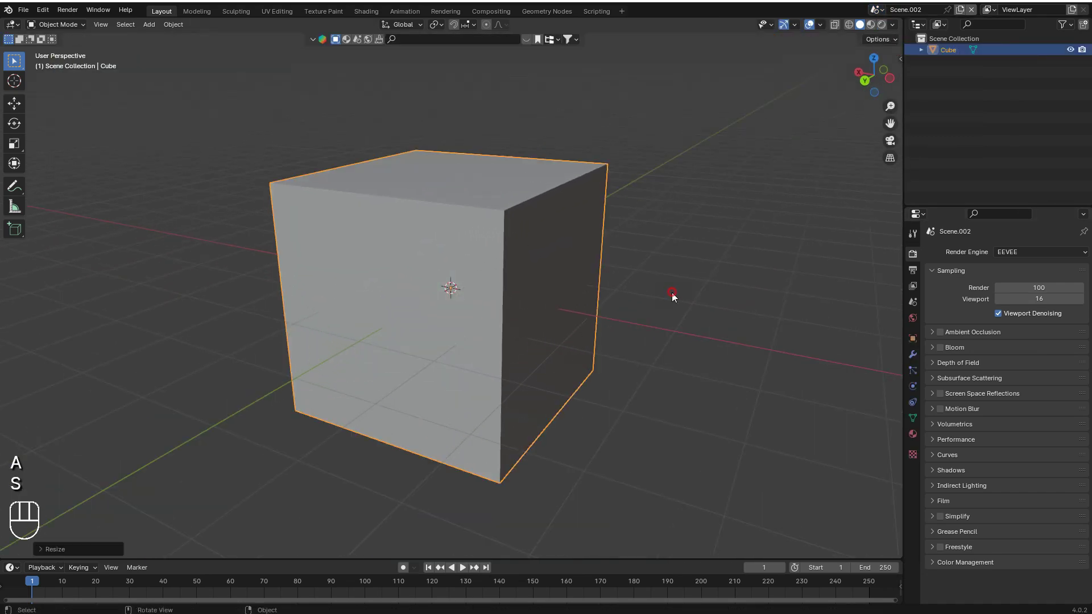
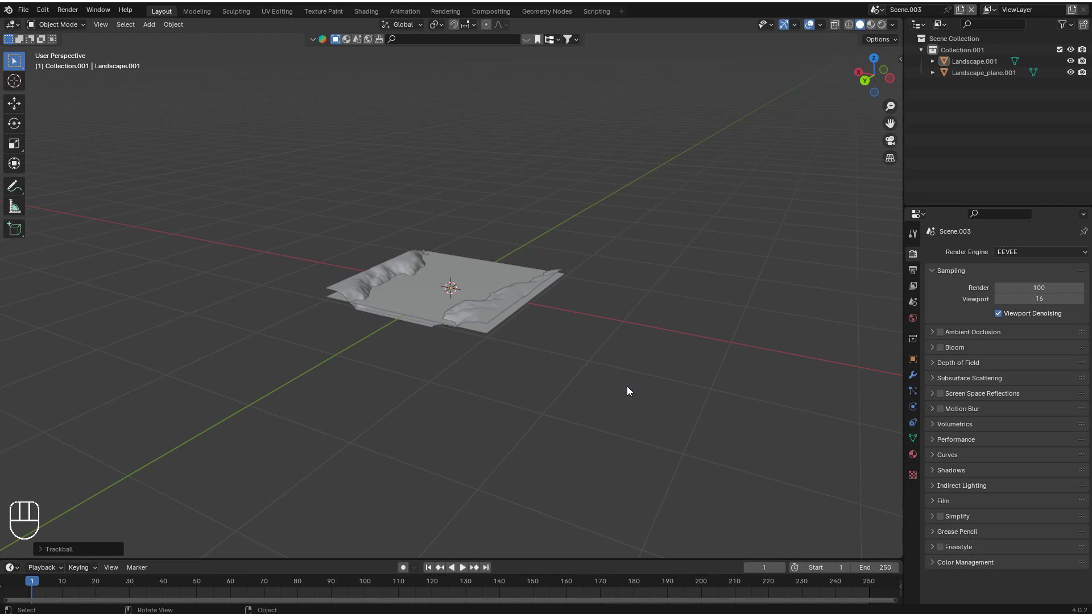
Rotate the area light so it tilts toward the cube
{"action": "left_click", "coordinate": [803, 246]}
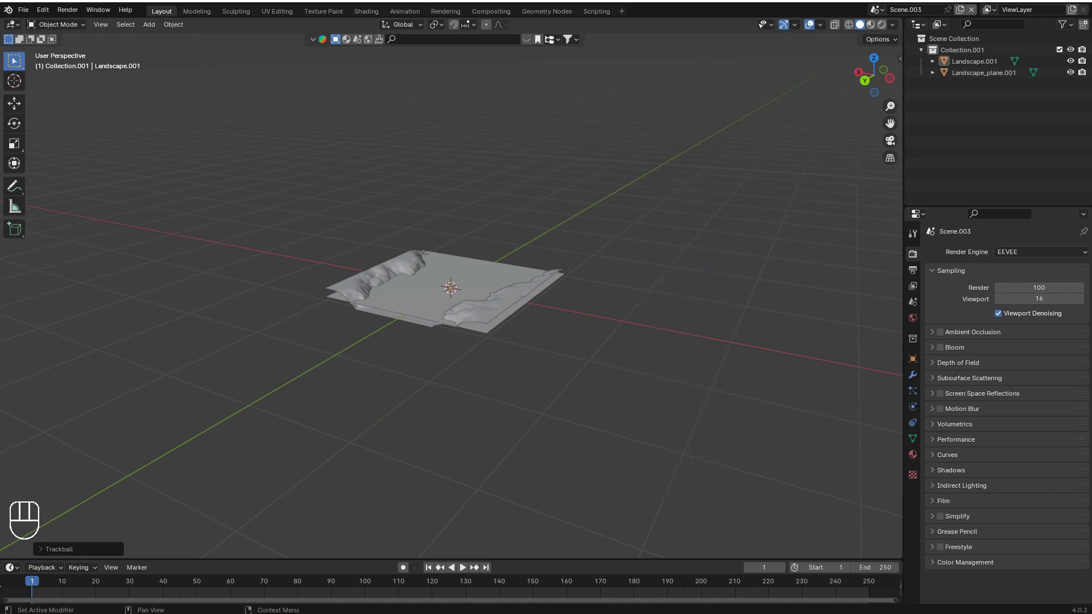
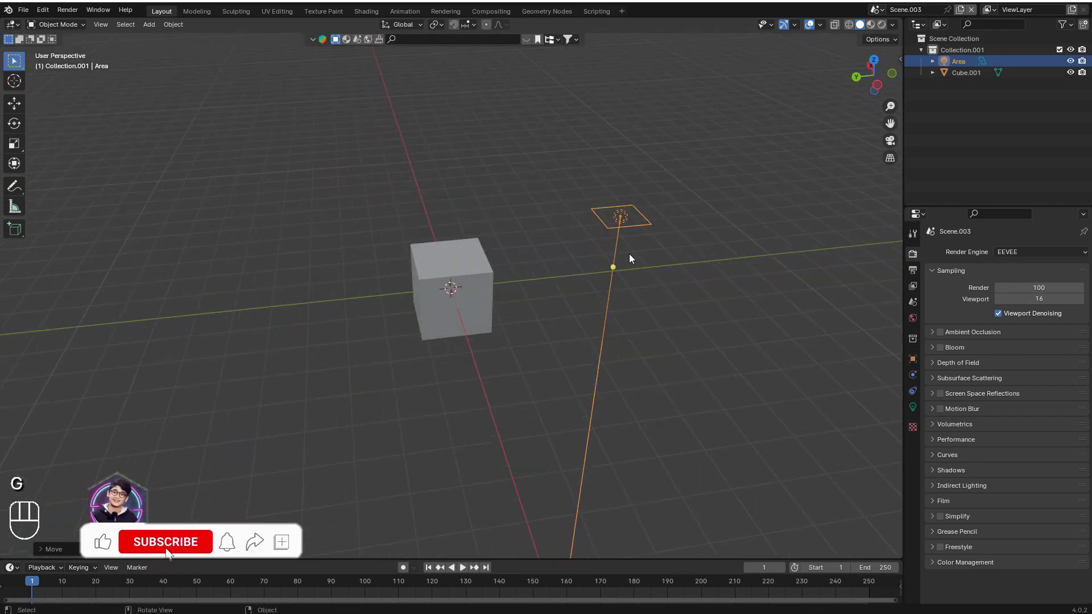
{"action": "left_click_drag", "start_coordinate": [643, 261], "coordinate": [580, 308]}
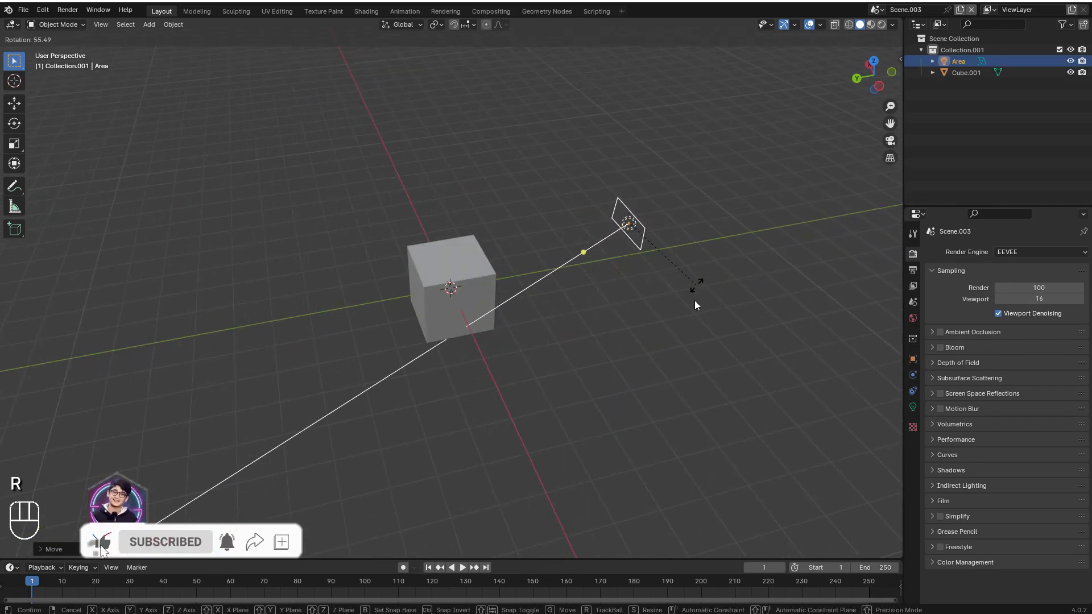
{"action": "key", "text": "r"}
{"action": "middle_click", "coordinate": [602, 278]}
{"action": "key", "text": "r"}
{"action": "key", "text": "z"}
{"action": "left_click", "coordinate": [604, 297]}
{"action": "key", "text": "r"}
{"action": "key", "text": "r"}
{"action": "key", "text": "r"}
{"action": "left_click", "coordinate": [601, 304]}
Try enlarging the light, undo it, and duplicate a second area light to the cube's other side
{"action": "middle_click", "coordinate": [626, 294]}
{"action": "key", "text": "s"}
{"action": "left_click", "coordinate": [728, 341]}
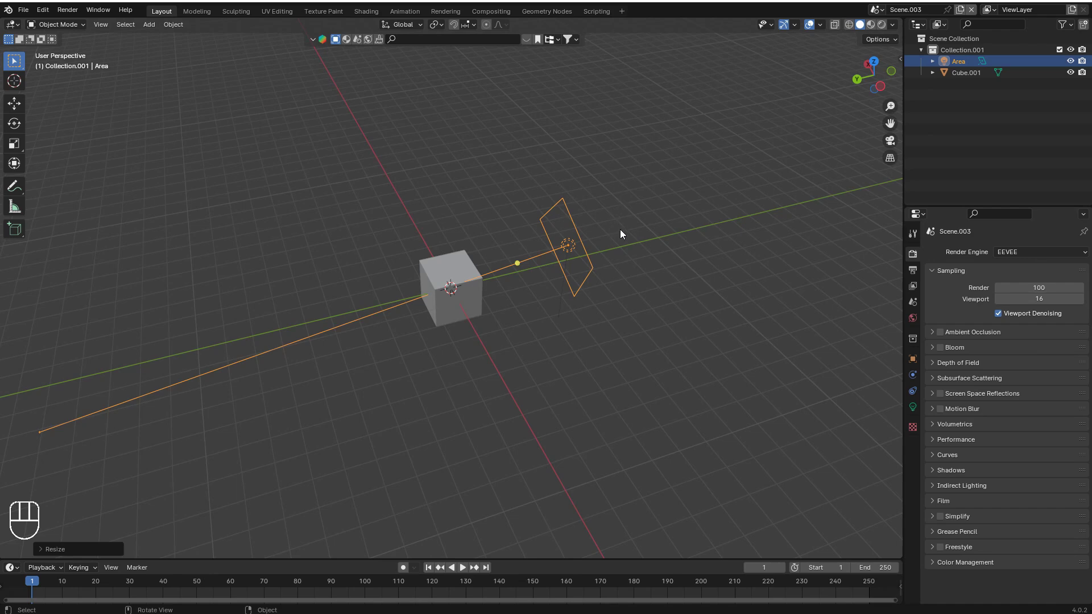
{"action": "left_click_drag", "start_coordinate": [603, 223], "coordinate": [547, 214]}
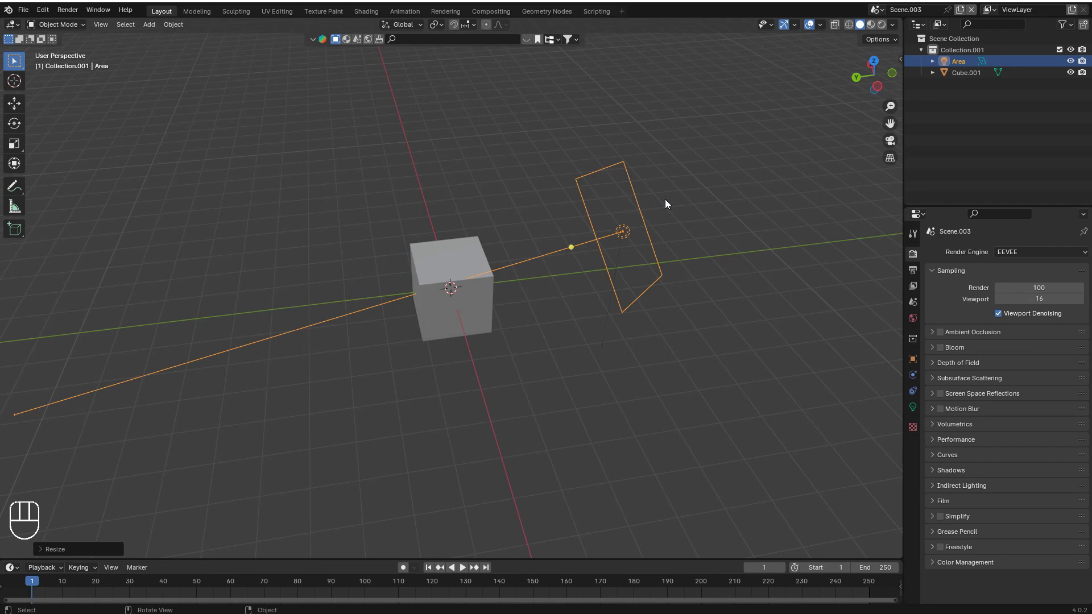
{"action": "left_click_drag", "start_coordinate": [419, 313], "coordinate": [450, 323]}
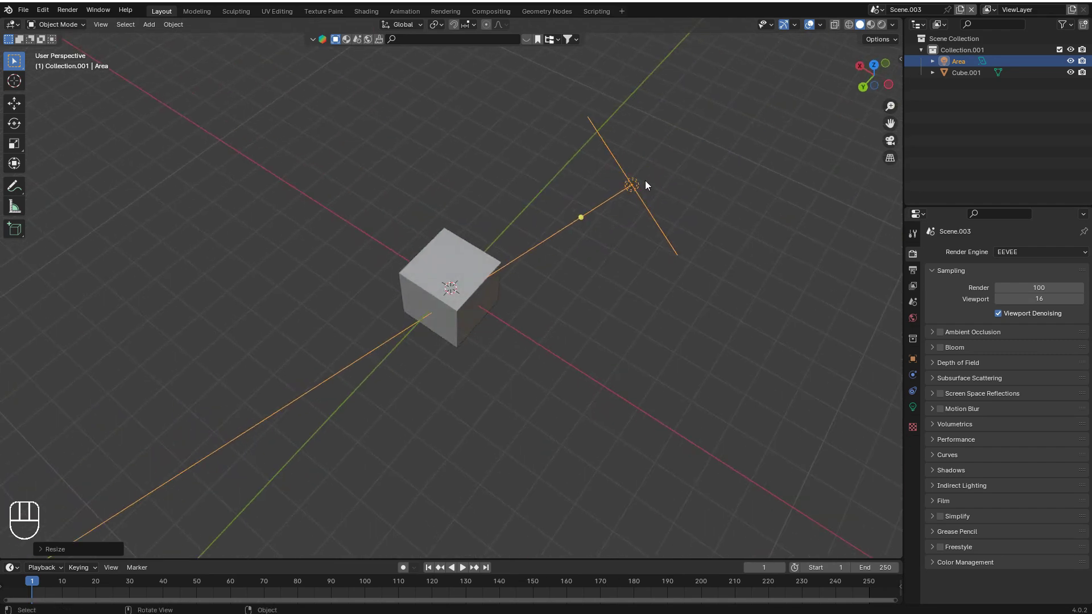
{"action": "left_click", "coordinate": [647, 187]}
{"action": "key", "text": "ctrl+z"}
{"action": "key", "text": "ctrl+z"}
{"action": "key", "text": "ctrl+z"}
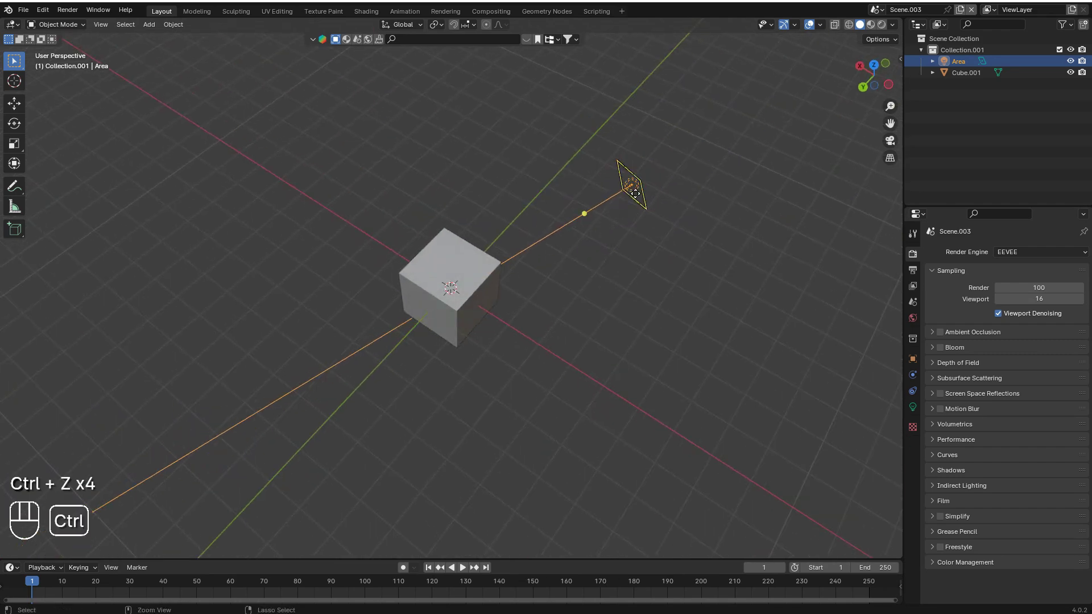
{"action": "key", "text": "ctrl+z"}
{"action": "key", "text": "ctrl+z"}
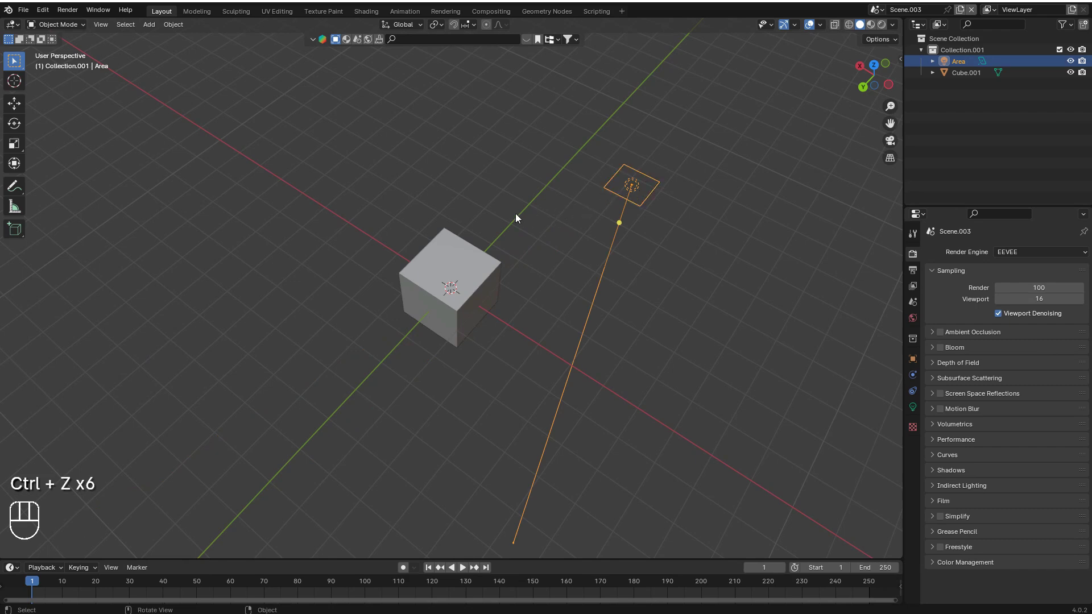
{"action": "key", "text": "shift+t"}
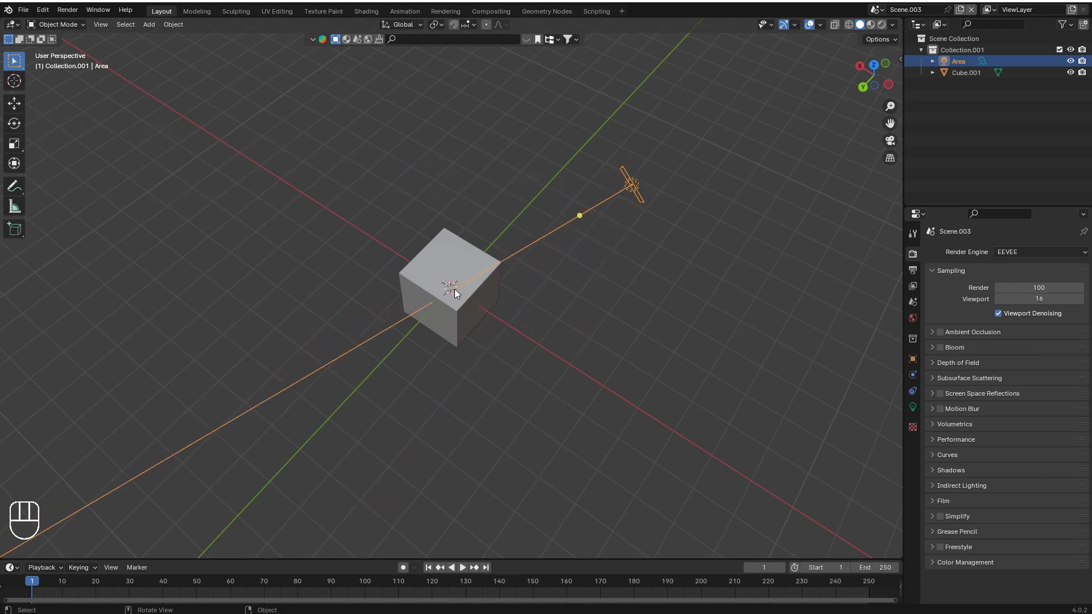
{"action": "middle_click", "coordinate": [467, 305]}
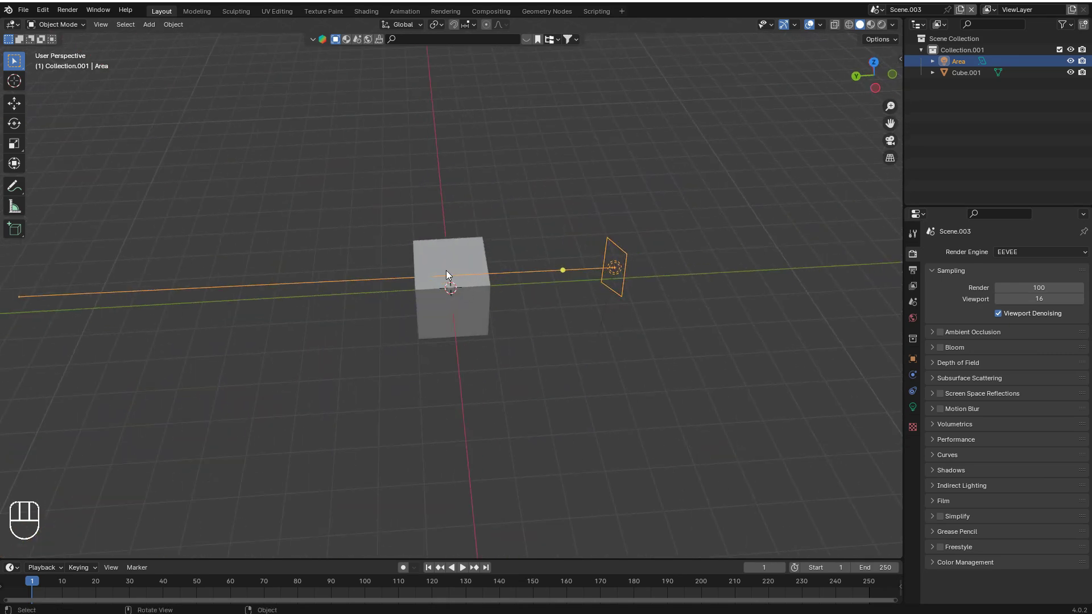
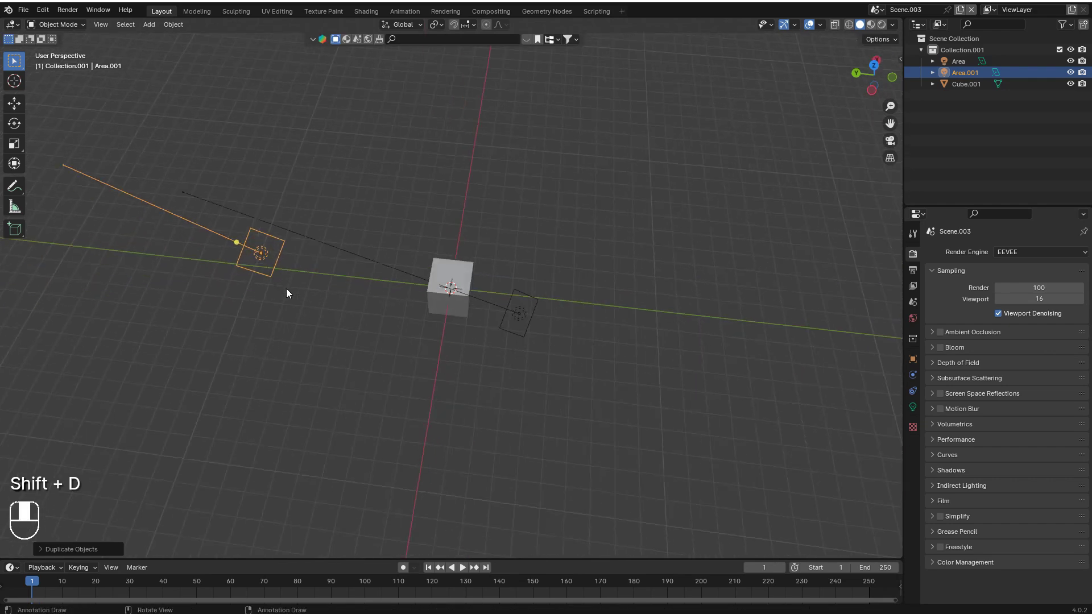
Swing Area.001 round so it faces the cube
{"action": "left_click_drag", "start_coordinate": [367, 242], "coordinate": [264, 232]}
{"action": "key", "text": "shift+t"}
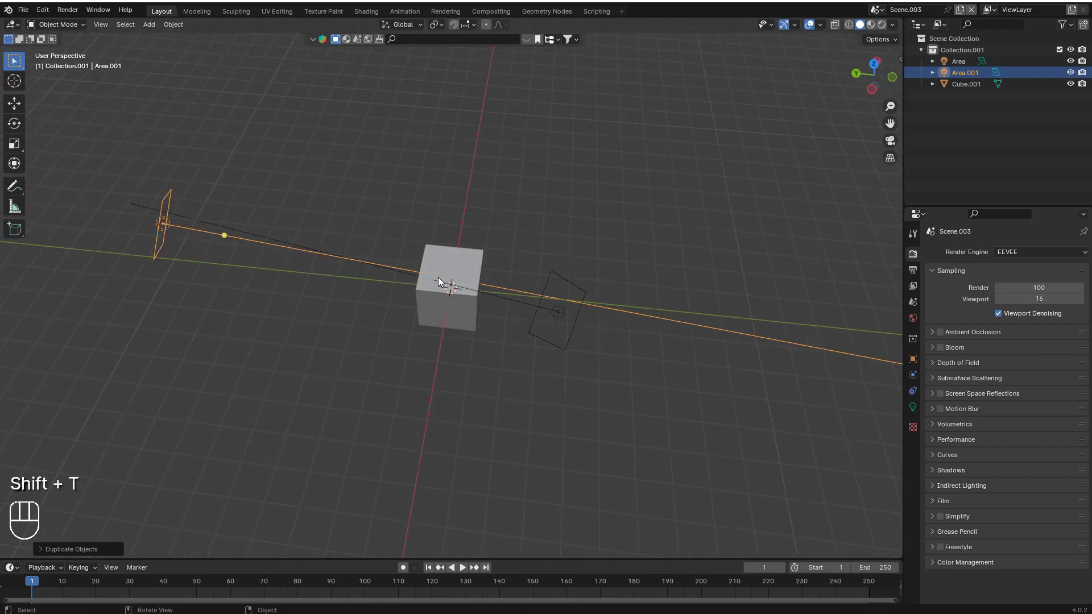
{"action": "left_click", "coordinate": [471, 295]}
{"action": "middle_click", "coordinate": [562, 220]}
{"action": "middle_click", "coordinate": [627, 238]}
{"action": "middle_click", "coordinate": [684, 266]}
Duplicate a third light, Area.002, and position it above the cube
{"action": "key", "text": "shift+d"}
{"action": "middle_click", "coordinate": [355, 235]}
{"action": "key", "text": "shift+t"}
{"action": "left_click", "coordinate": [448, 282]}
{"action": "left_click_drag", "start_coordinate": [480, 275], "coordinate": [476, 243]}
{"action": "middle_click", "coordinate": [474, 243]}
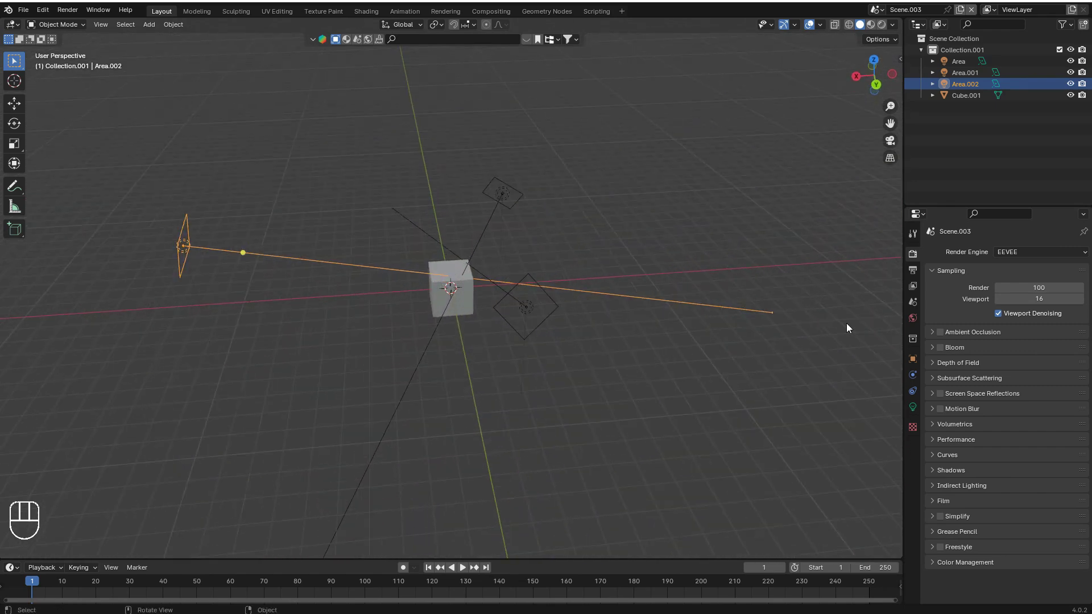
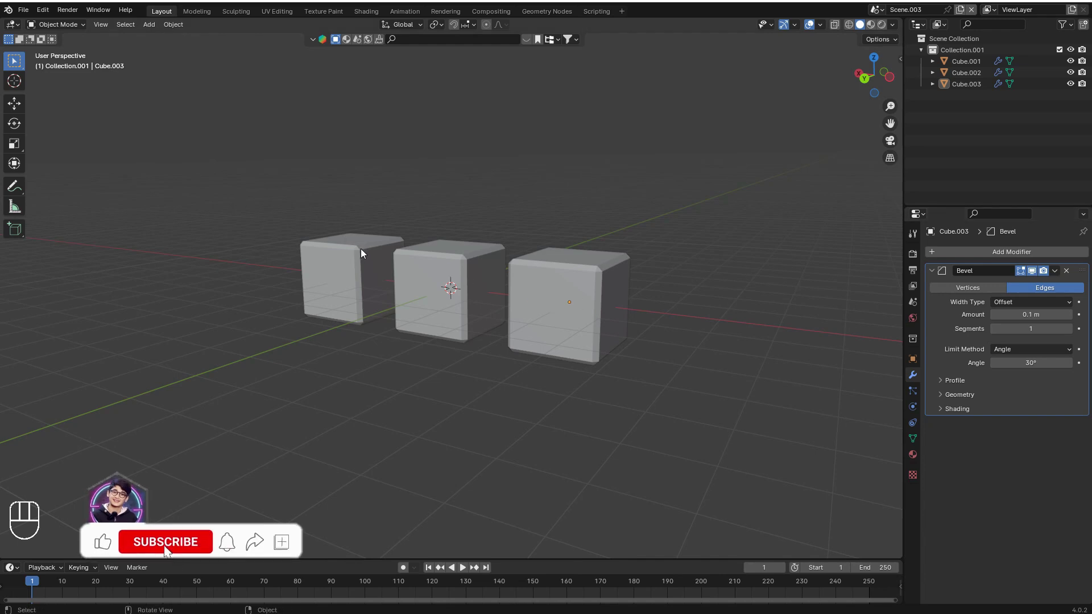
Move to the three cubes and select each to see its 0.1 m single-segment Bevel modifier
{"action": "left_click", "coordinate": [524, 289]}
{"action": "left_click", "coordinate": [467, 282]}
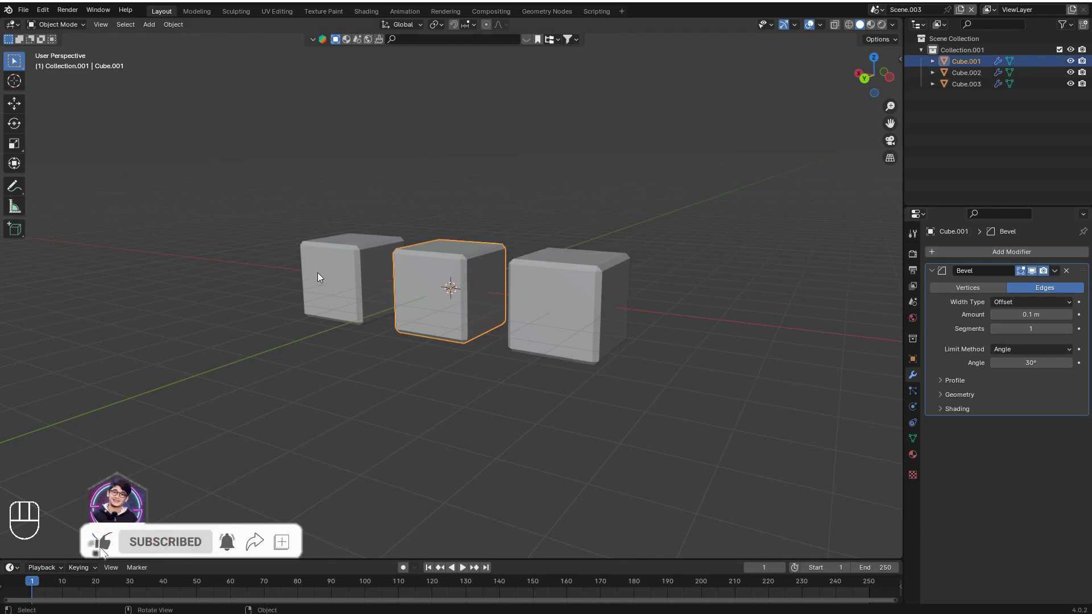
{"action": "left_click", "coordinate": [433, 285]}
{"action": "left_click", "coordinate": [610, 301]}
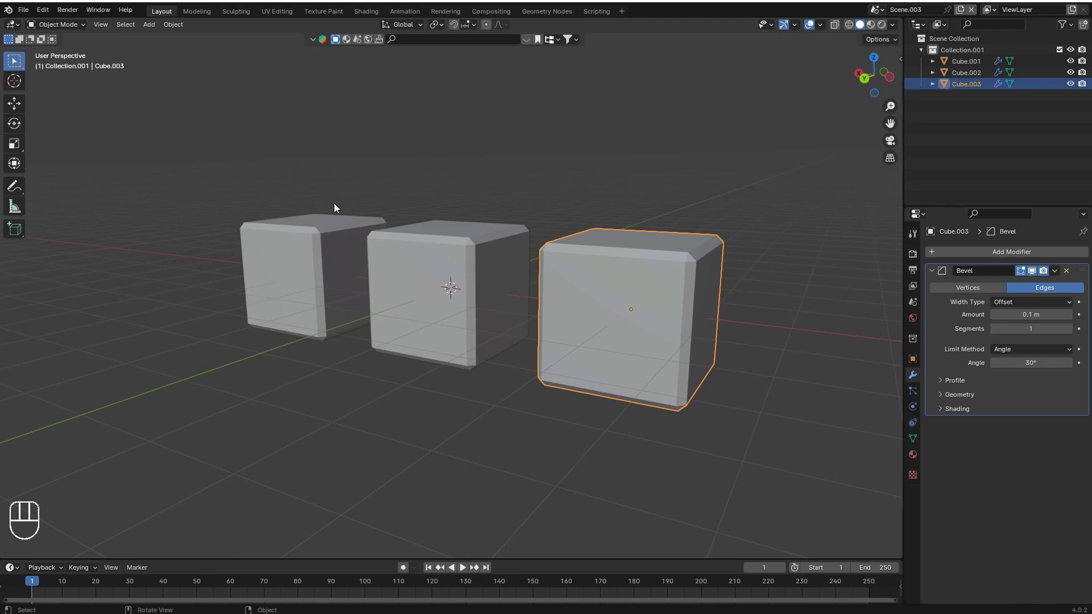
{"action": "middle_click", "coordinate": [497, 249]}
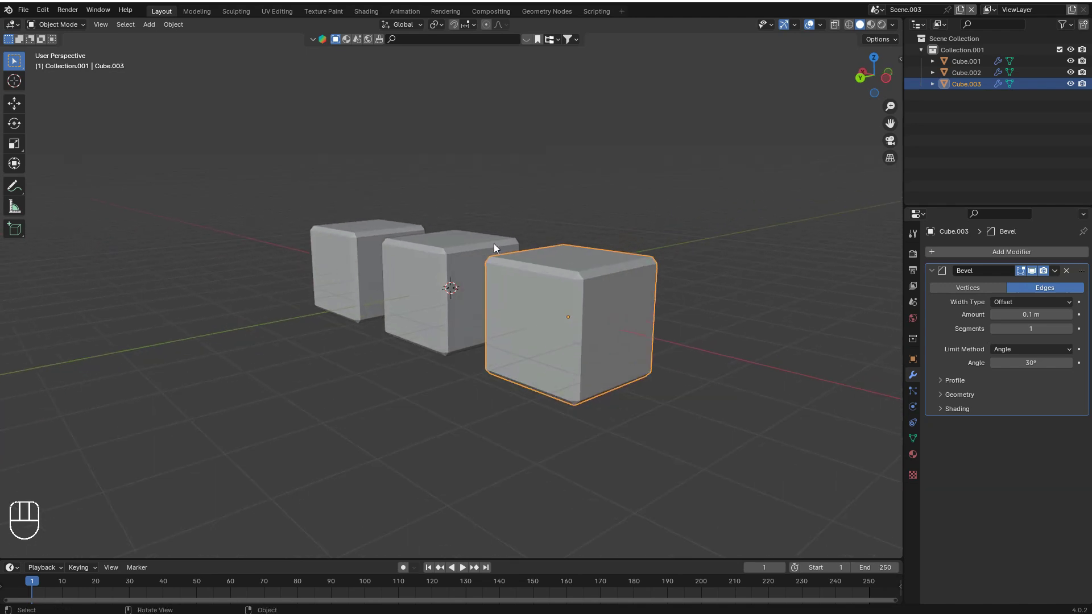
{"action": "middle_click", "coordinate": [536, 238]}
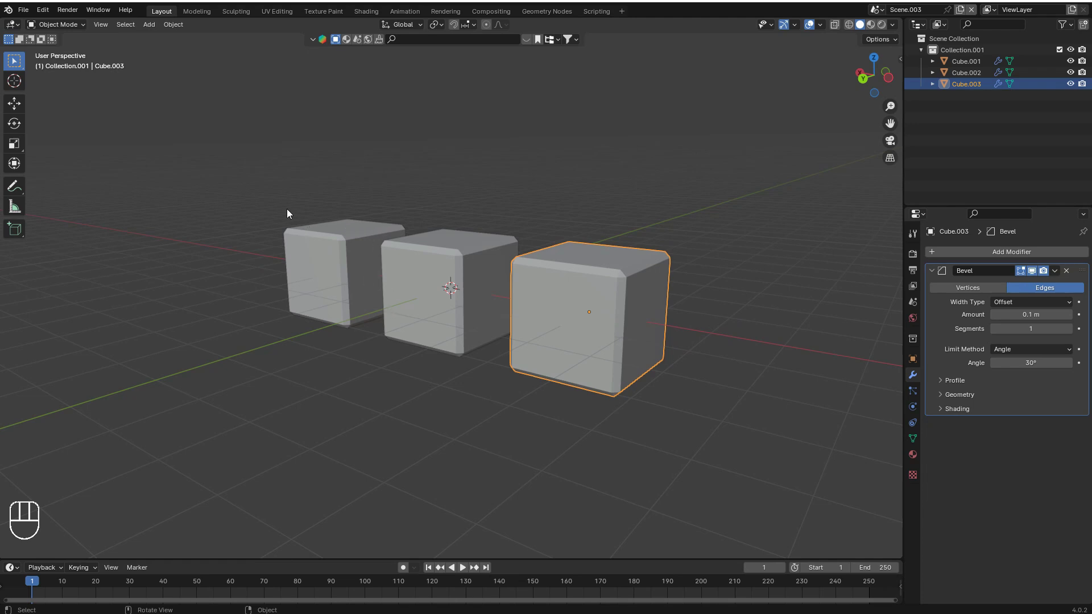
Select all three cubes and set their Bevel Amount to 0.28 m together
{"action": "left_click_drag", "start_coordinate": [356, 245], "coordinate": [584, 334]}
{"action": "left_click", "coordinate": [548, 279]}
{"action": "left_click_drag", "start_coordinate": [615, 267], "coordinate": [681, 291]}
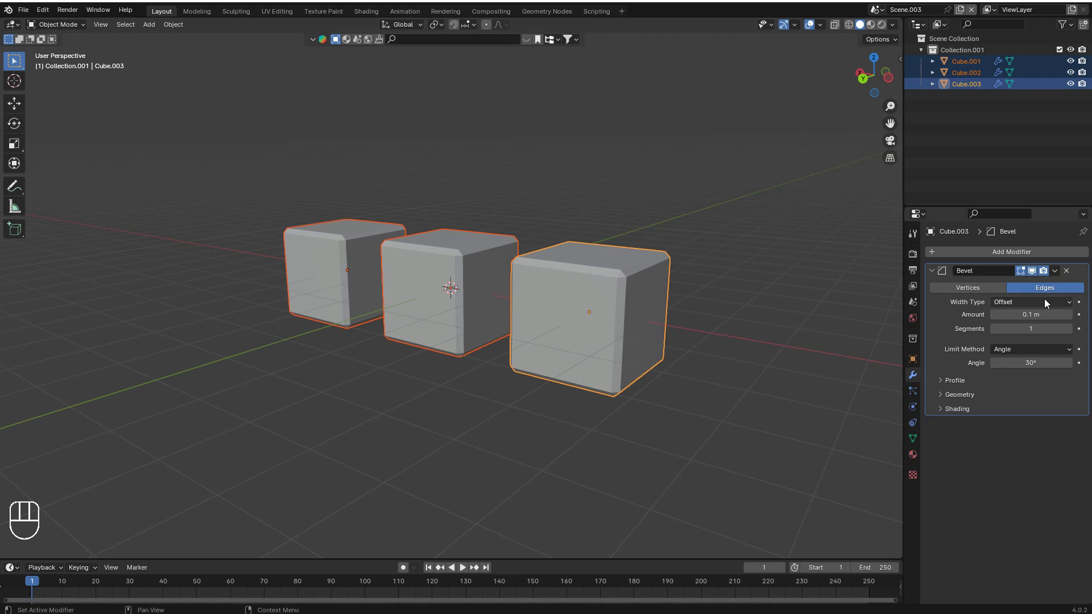
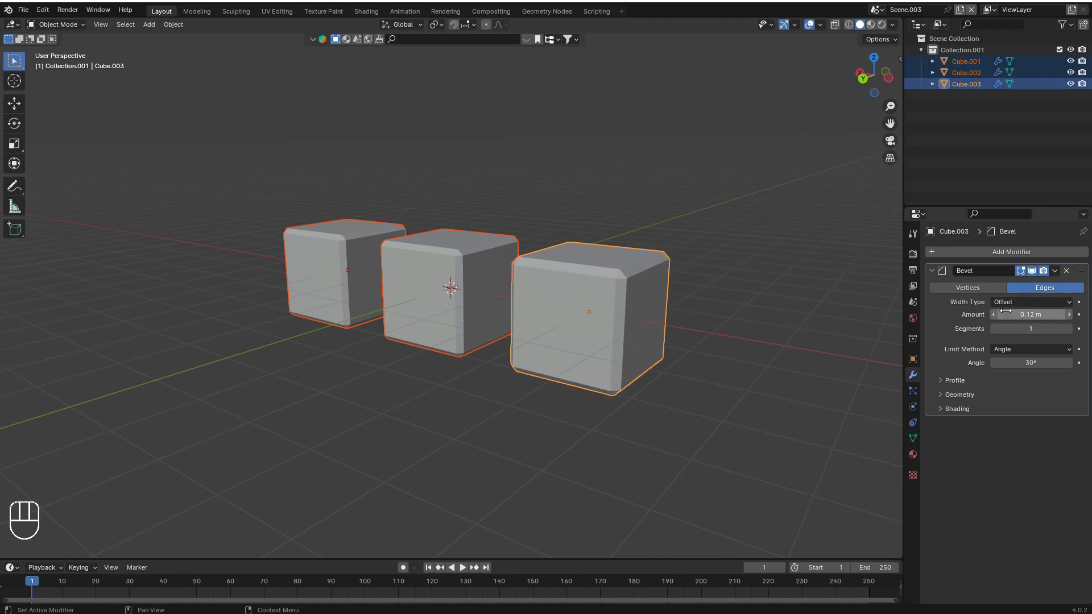
{"action": "key", "text": "ctrl+z"}
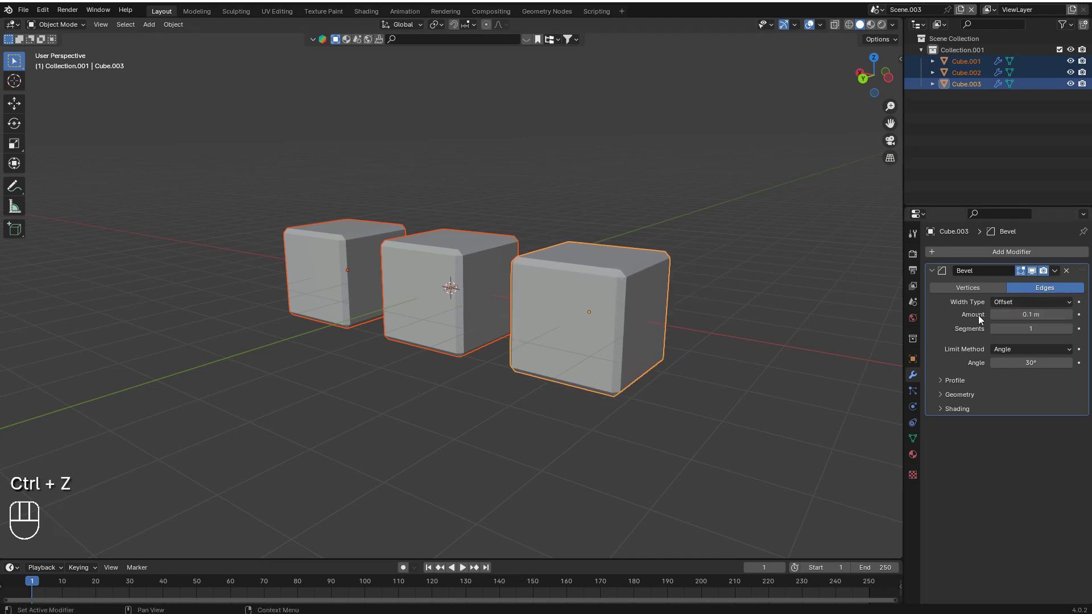
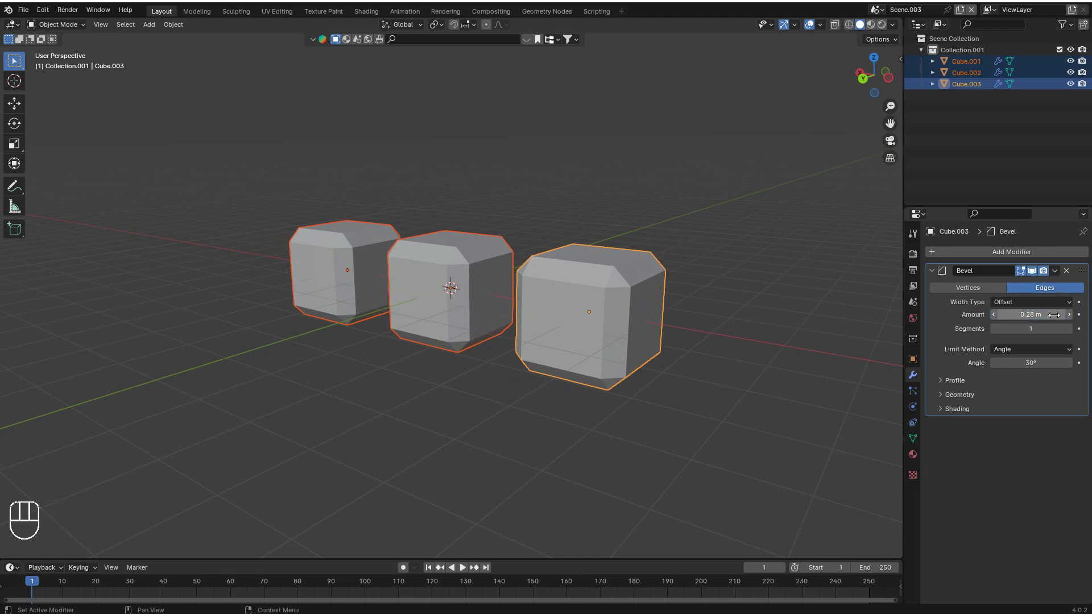
{"action": "left_click", "coordinate": [484, 269]}
Check from the front that each cube carries the 0.28 m, 6-segment bevel
{"action": "left_click_drag", "start_coordinate": [465, 282], "coordinate": [411, 270]}
{"action": "left_click", "coordinate": [273, 265]}
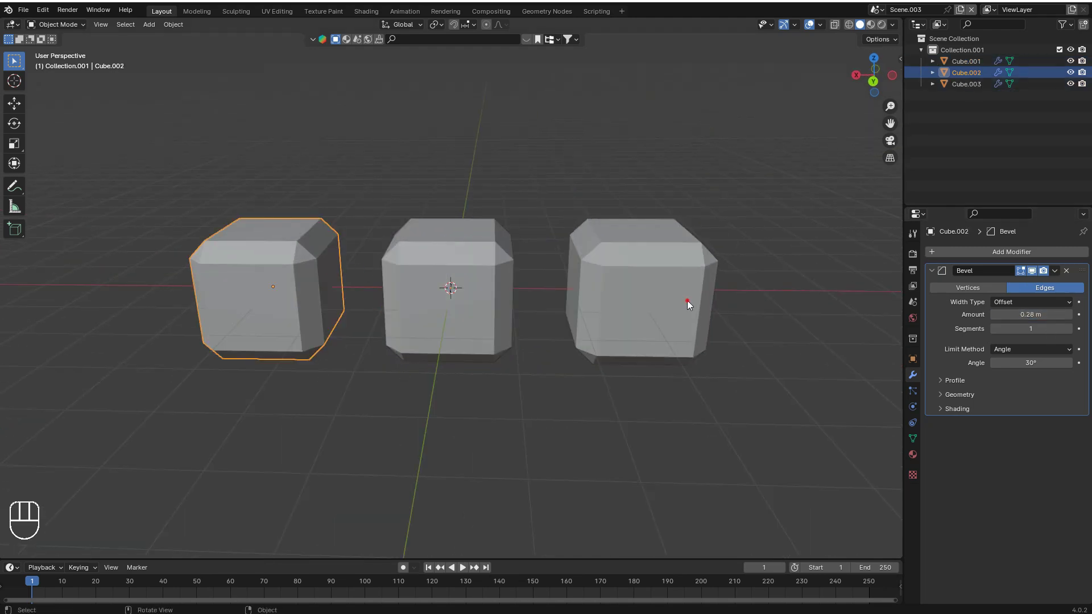
{"action": "left_click", "coordinate": [617, 330]}
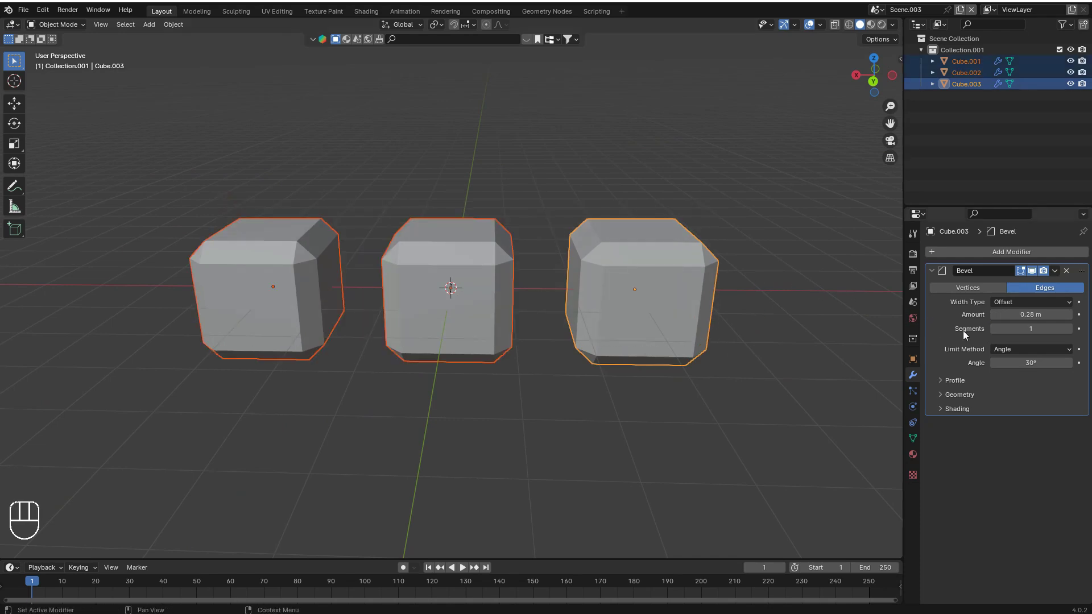
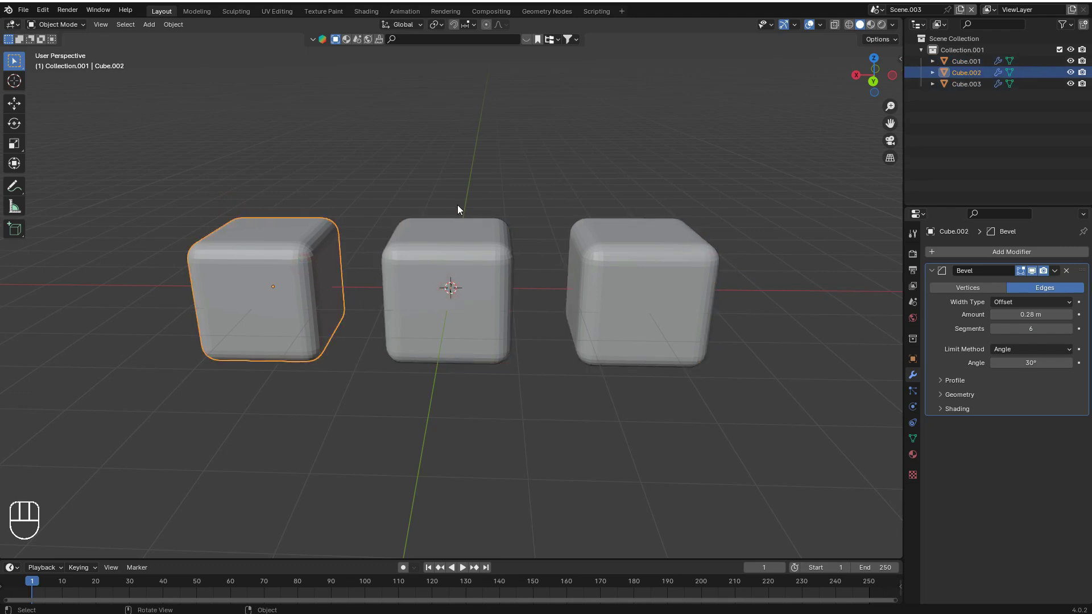
{"action": "left_click", "coordinate": [670, 269]}
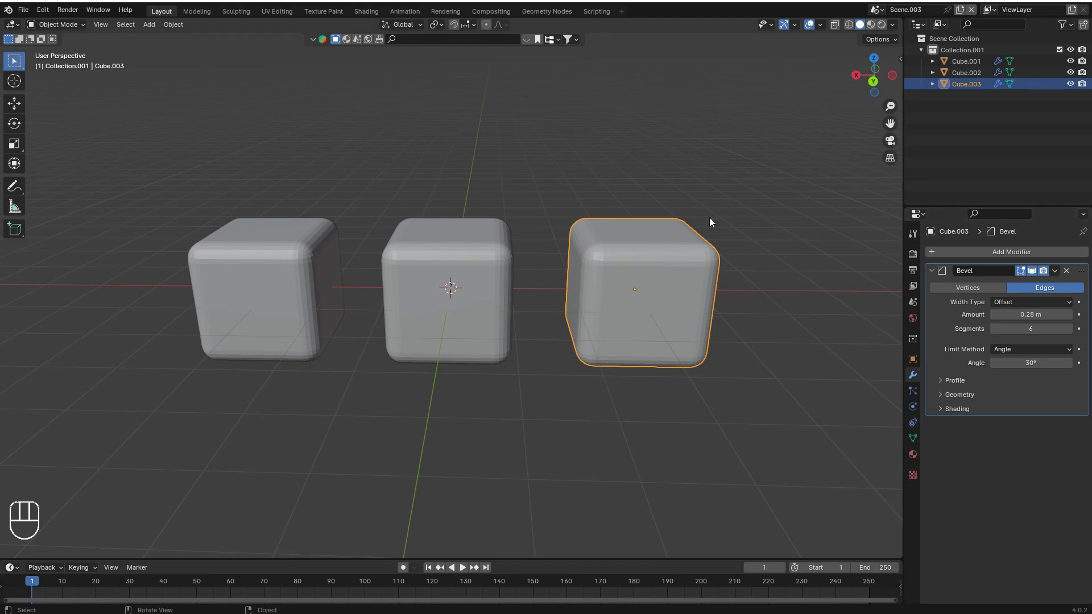
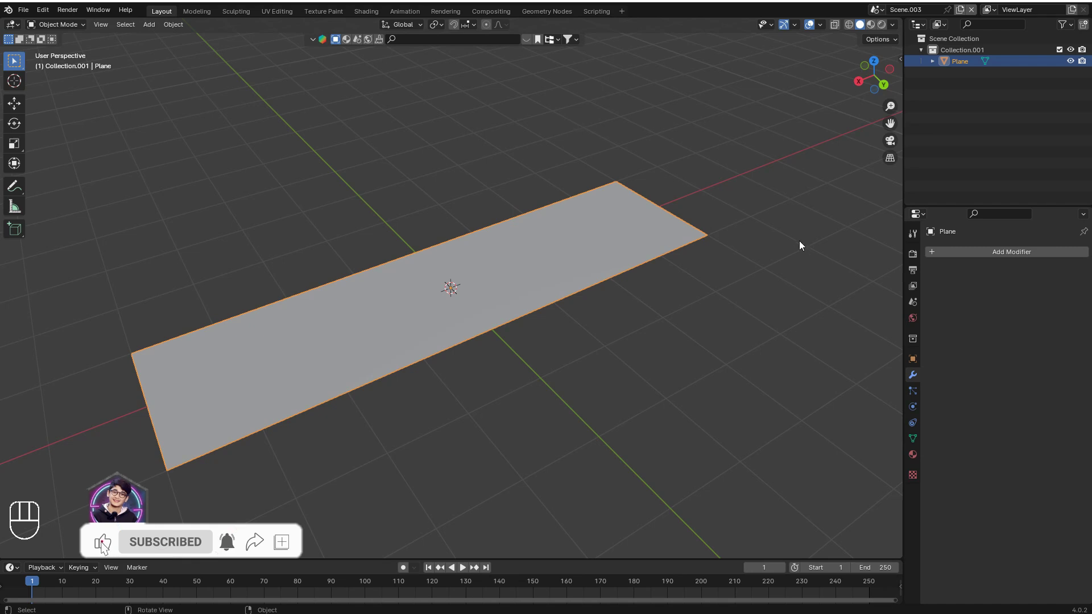
Browse the long plane's Properties panel options and look over the plane from around it
{"action": "left_click_drag", "start_coordinate": [914, 390], "coordinate": [937, 287]}
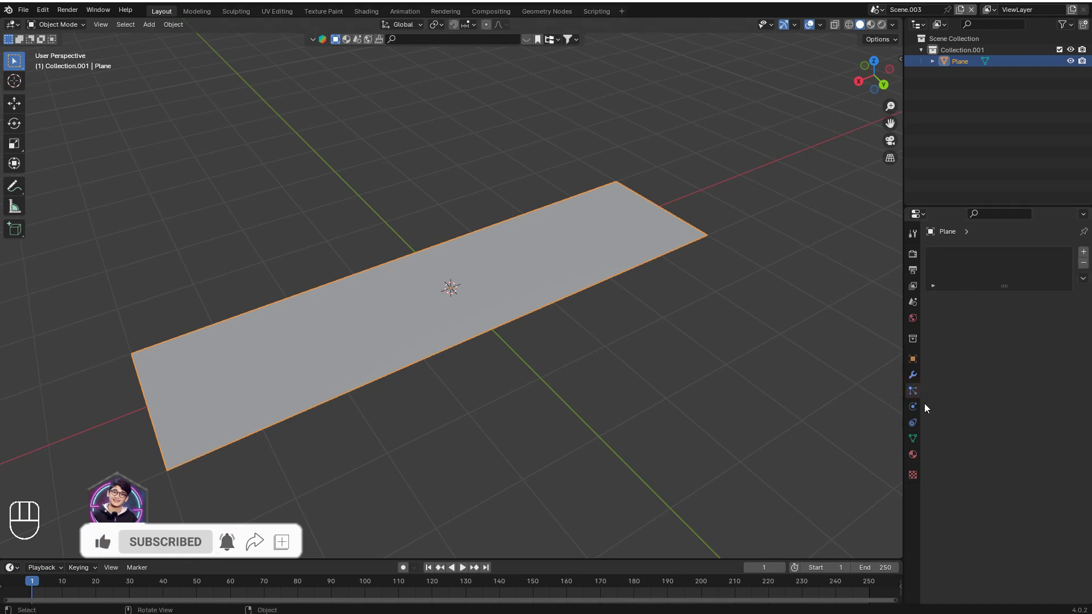
{"action": "left_click", "coordinate": [920, 410]}
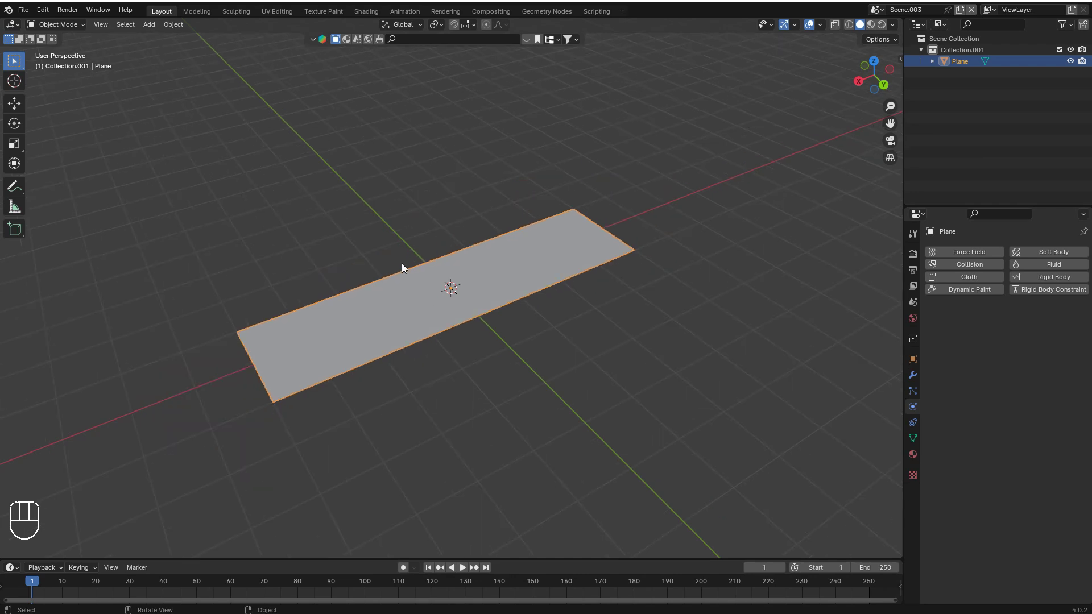
{"action": "left_click_drag", "start_coordinate": [427, 262], "coordinate": [455, 254]}
{"action": "middle_click", "coordinate": [497, 263]}
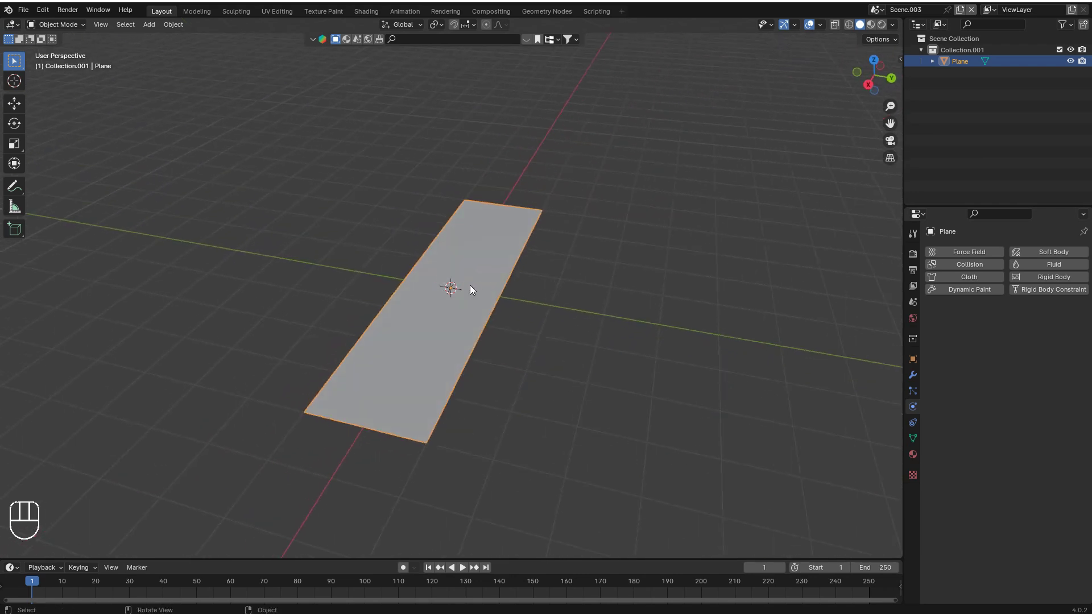
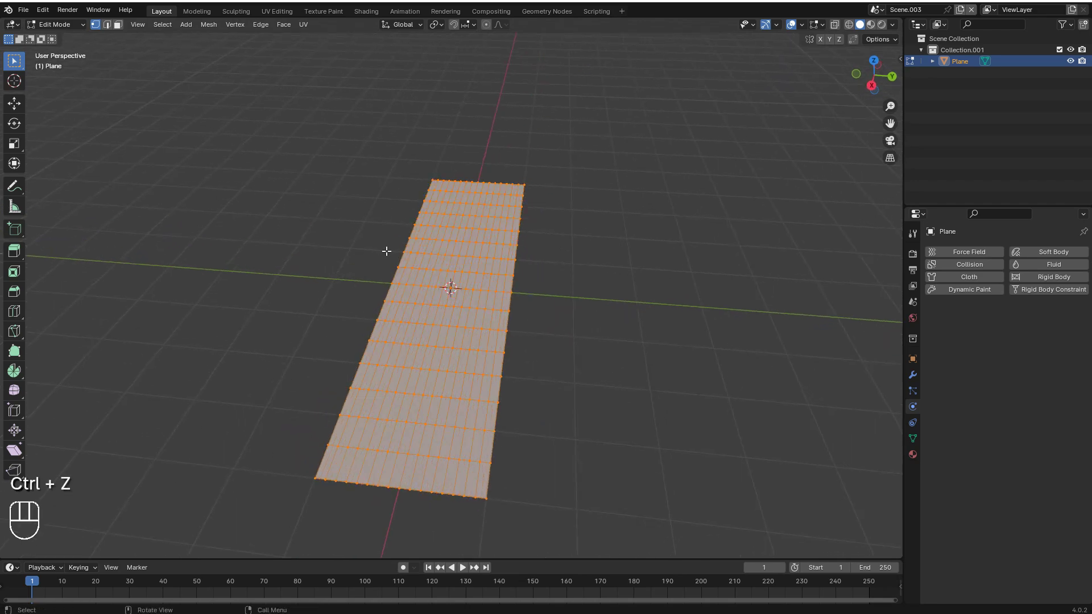
Randomize the plane's vertices into crumpled folds and return to Object Mode
{"action": "key", "text": "ctrl+z"}
{"action": "left_click", "coordinate": [387, 255]}
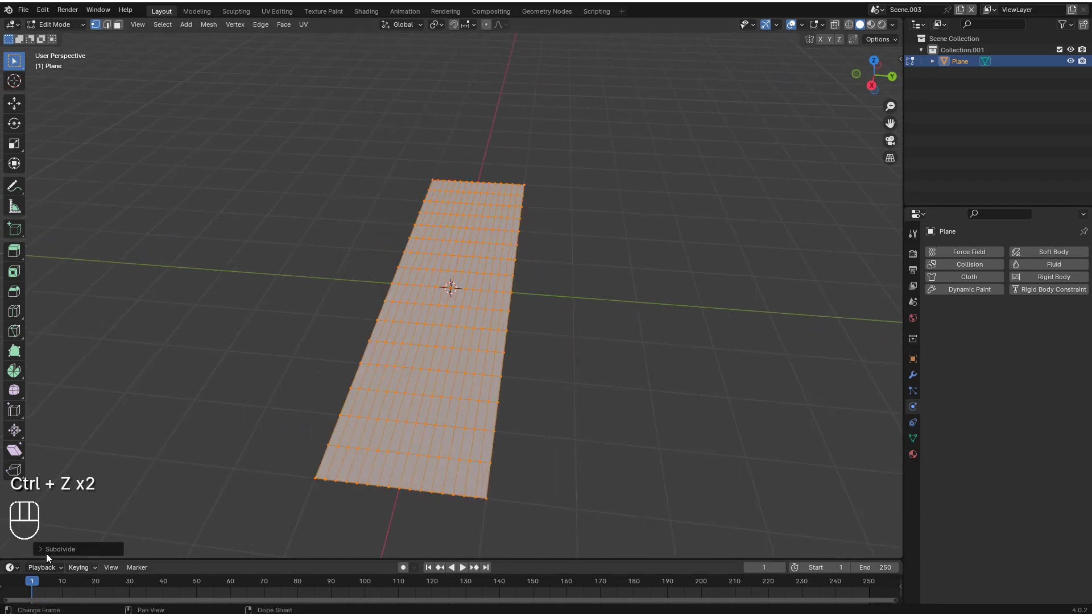
{"action": "left_click", "coordinate": [44, 554]}
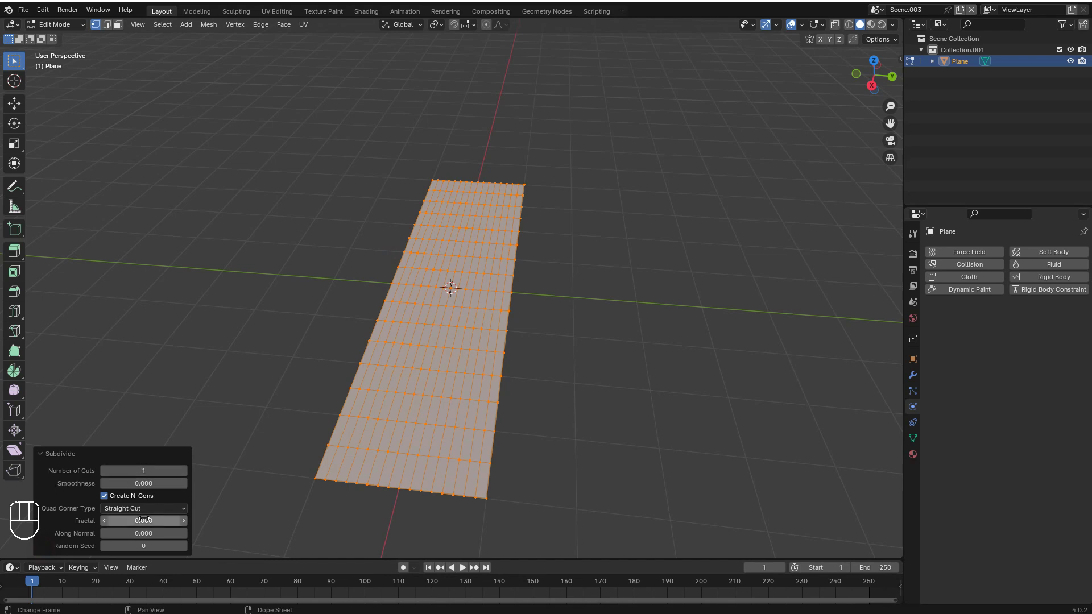
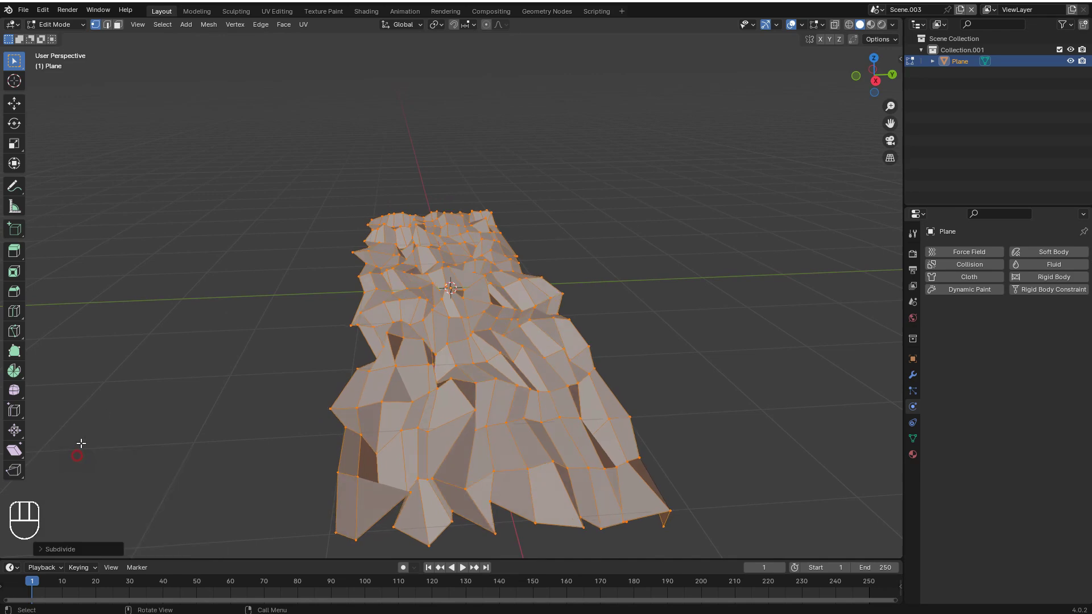
{"action": "key", "text": "Tab"}
Inspect the crumpled plane from several angles and add a level-1 Subdivision Surface modifier
{"action": "left_click_drag", "start_coordinate": [627, 222], "coordinate": [619, 234]}
{"action": "left_click_drag", "start_coordinate": [578, 218], "coordinate": [599, 179]}
{"action": "middle_click", "coordinate": [620, 212]}
{"action": "left_click_drag", "start_coordinate": [566, 245], "coordinate": [598, 246]}
{"action": "left_click_drag", "start_coordinate": [1019, 260], "coordinate": [903, 281]}
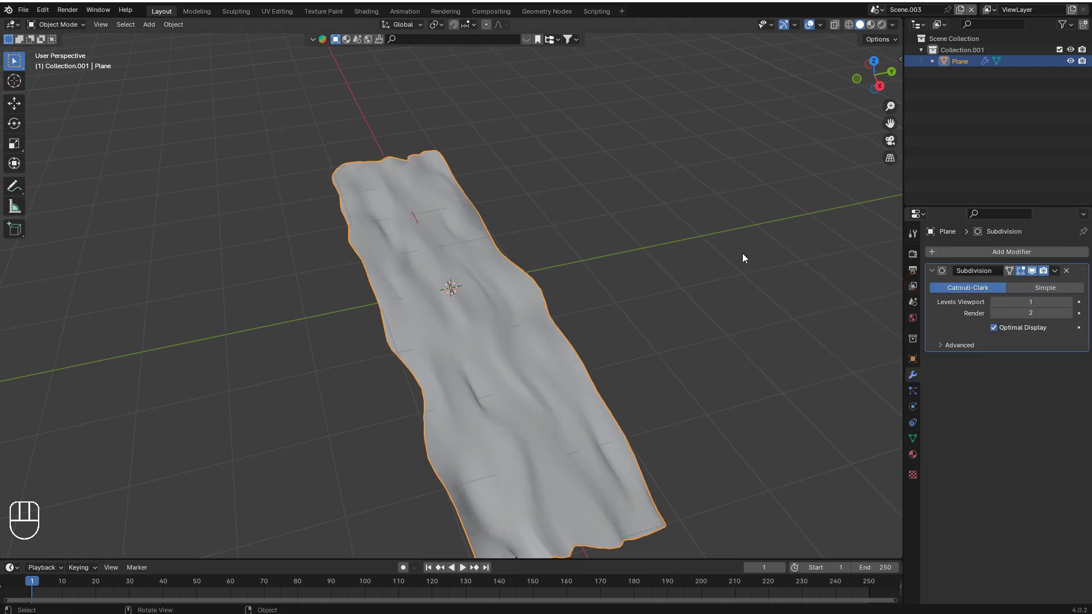
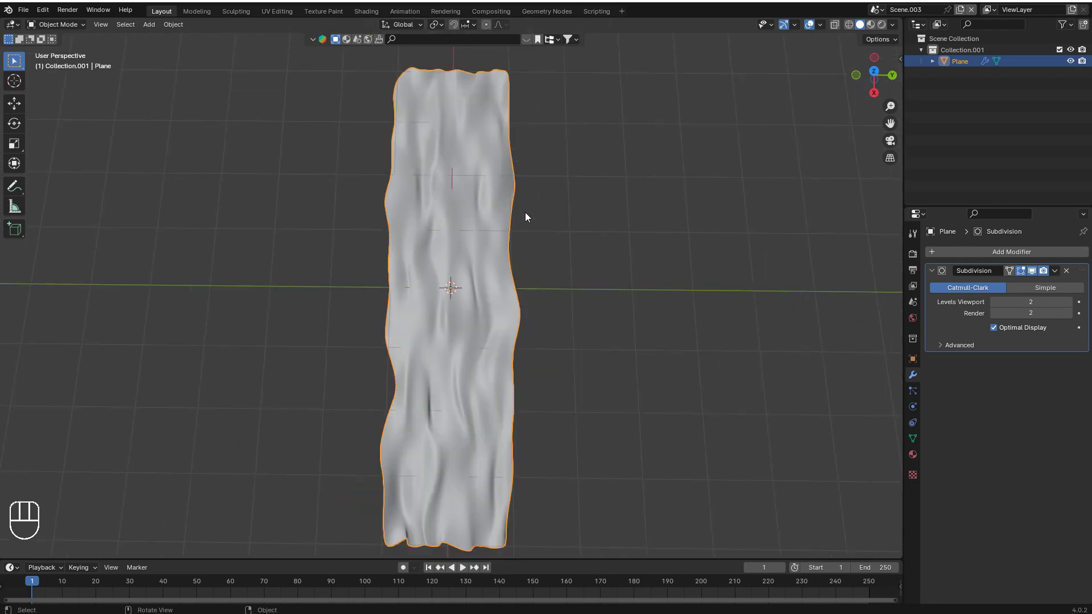
Stretch the cloth plane along the Y axis with S Y after viewing it from several angles
{"action": "middle_click", "coordinate": [597, 324]}
{"action": "middle_click", "coordinate": [580, 305]}
{"action": "middle_click", "coordinate": [601, 359]}
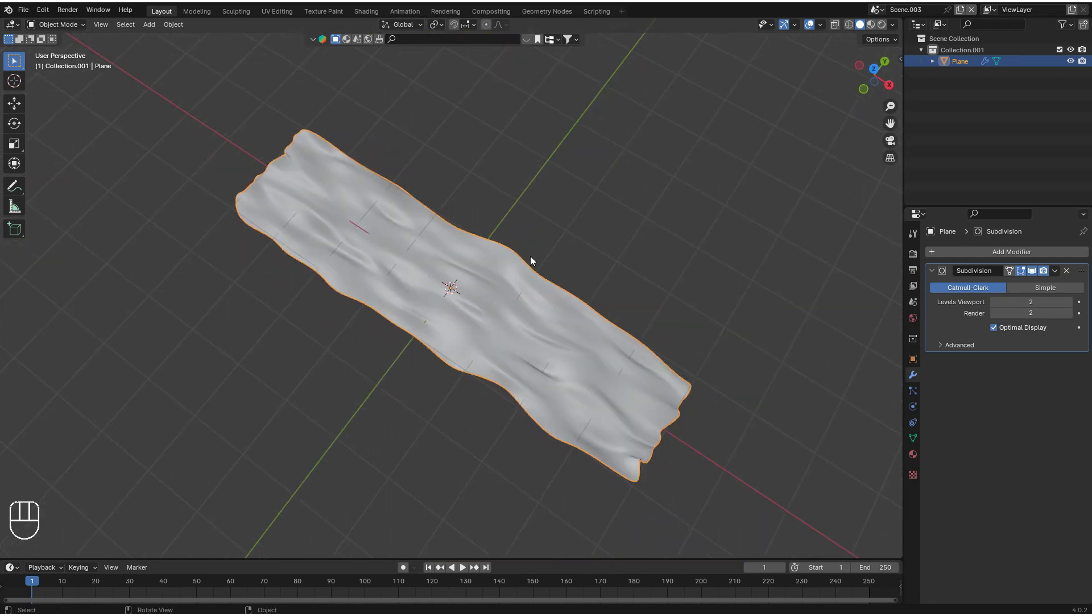
{"action": "middle_click", "coordinate": [485, 245]}
{"action": "key", "text": "s"}
{"action": "key", "text": "y"}
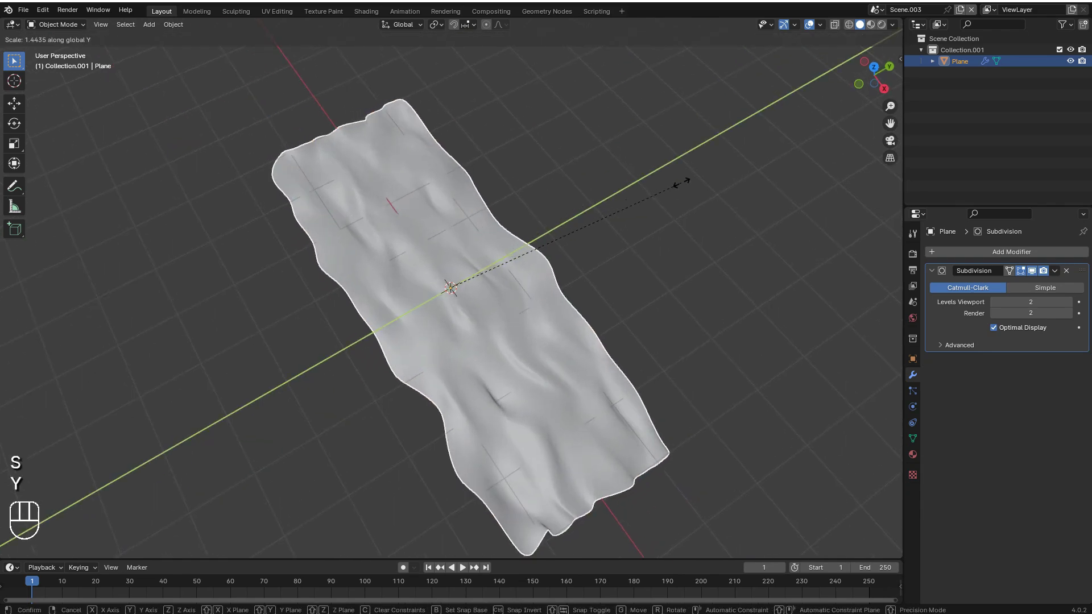
{"action": "left_click", "coordinate": [514, 243]}
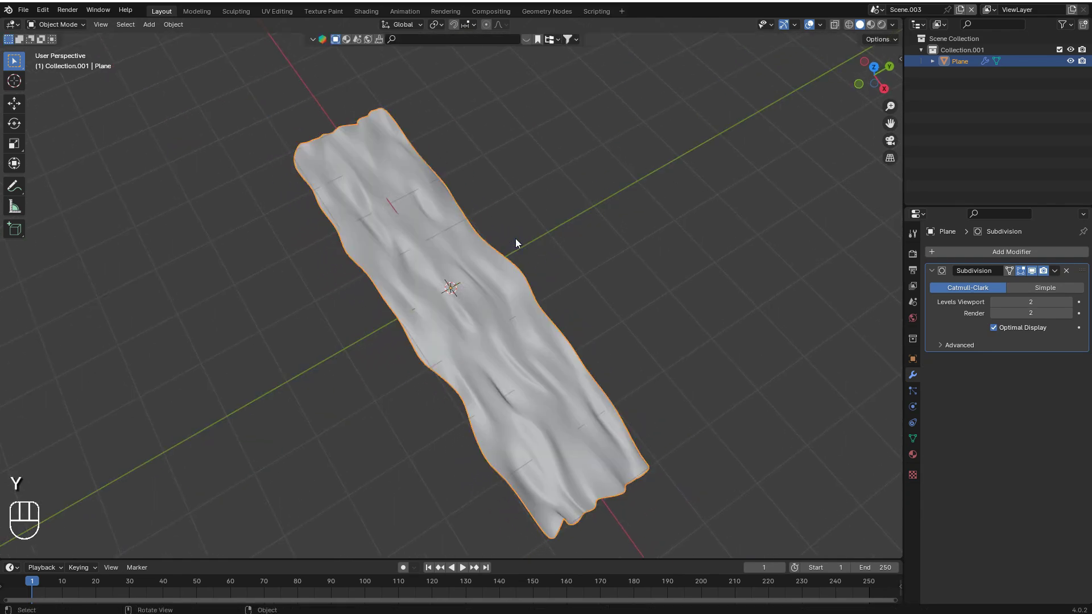
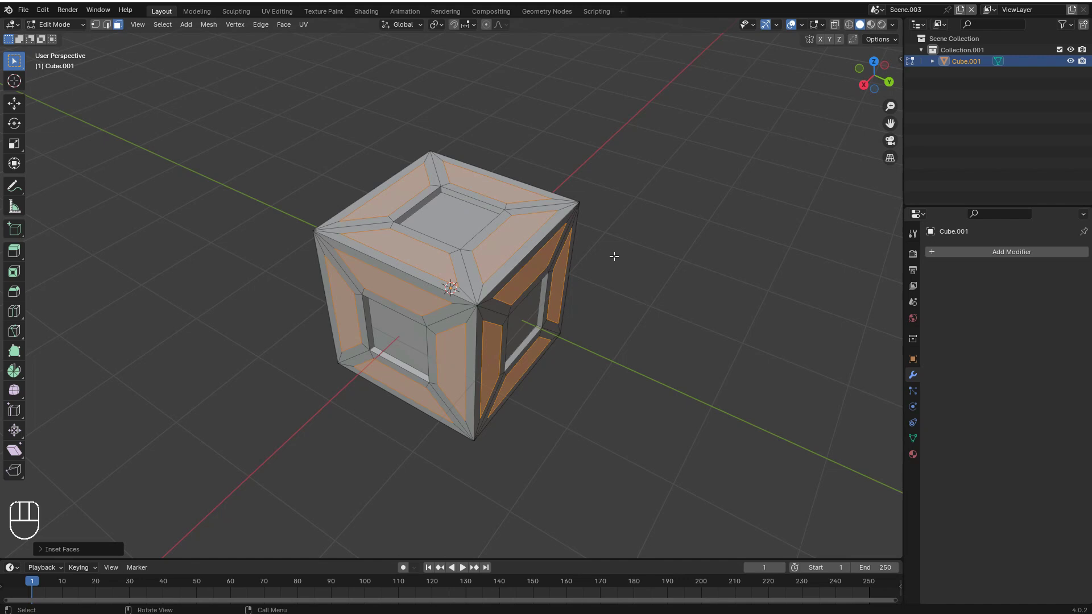
Extrude the inset panel faces inward, shrink them slightly, and inspect the finished crate
{"action": "key", "text": "e"}
{"action": "key", "text": "s"}
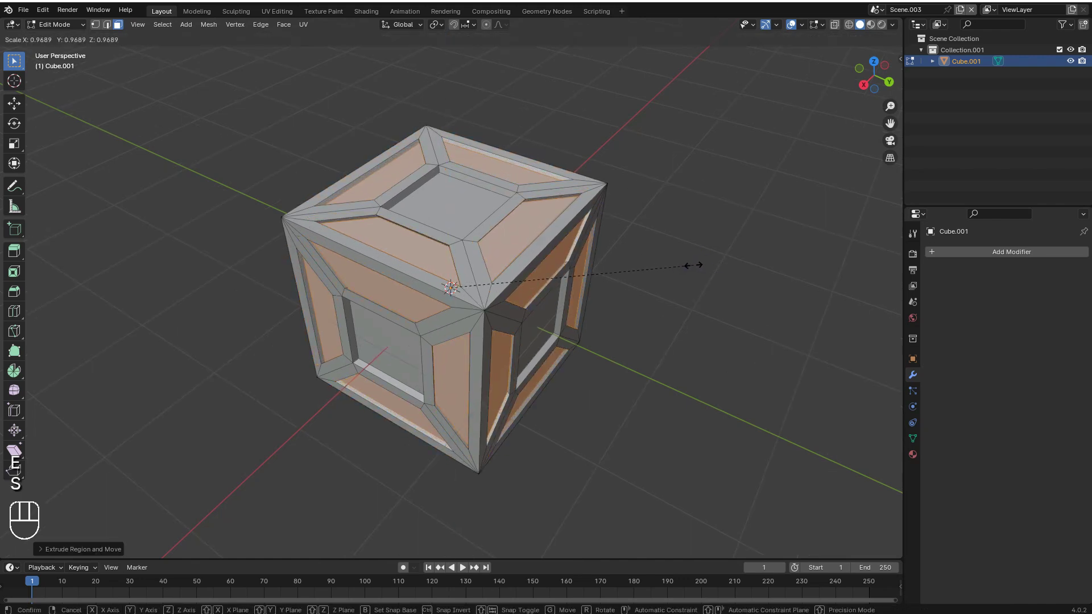
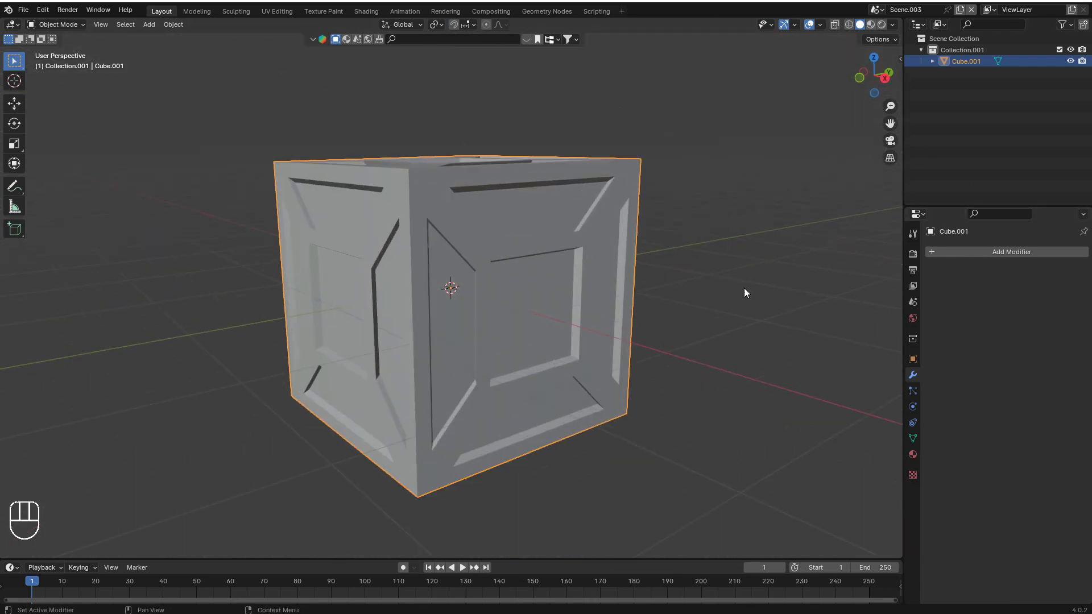
{"action": "left_click_drag", "start_coordinate": [652, 283], "coordinate": [691, 254]}
{"action": "middle_click", "coordinate": [716, 237]}
{"action": "middle_click", "coordinate": [718, 254]}
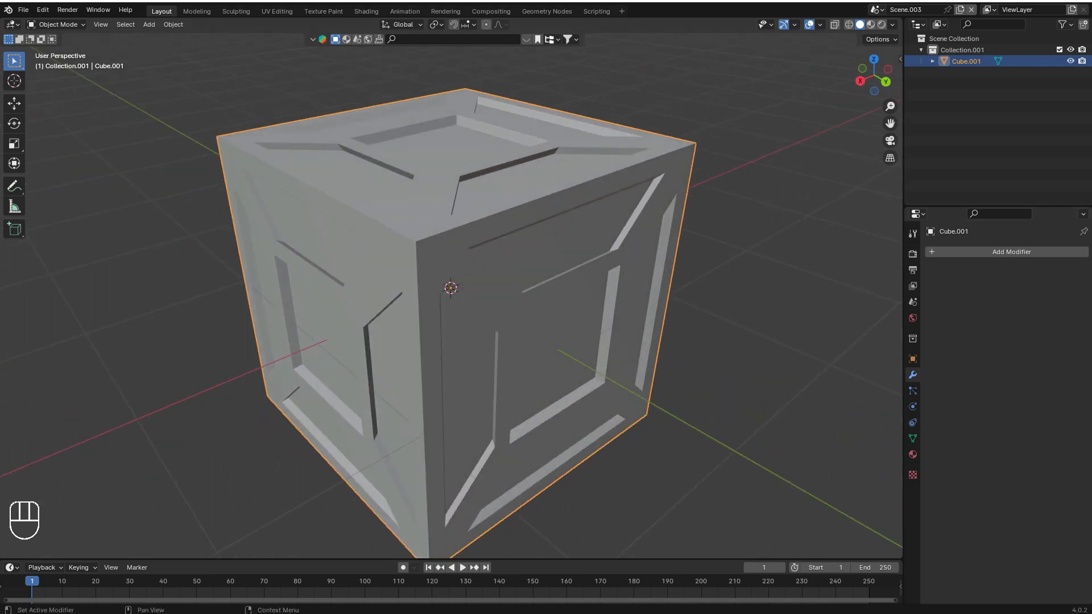
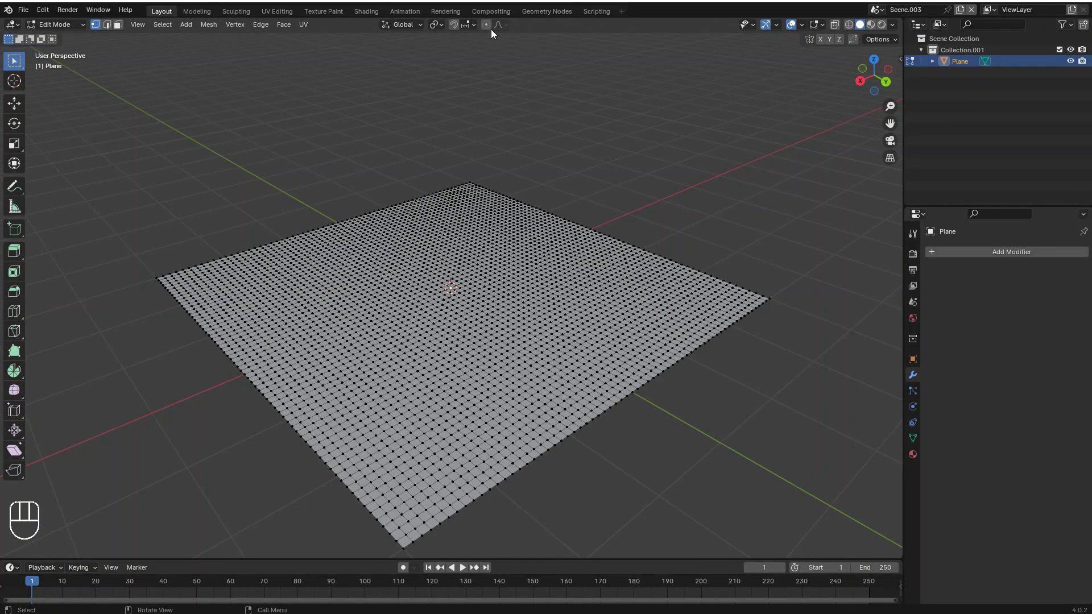
Enable Proportional Editing and pull the centre vertex straight up along Z into a mound
{"action": "left_click", "coordinate": [487, 30]}
{"action": "key", "text": "g"}
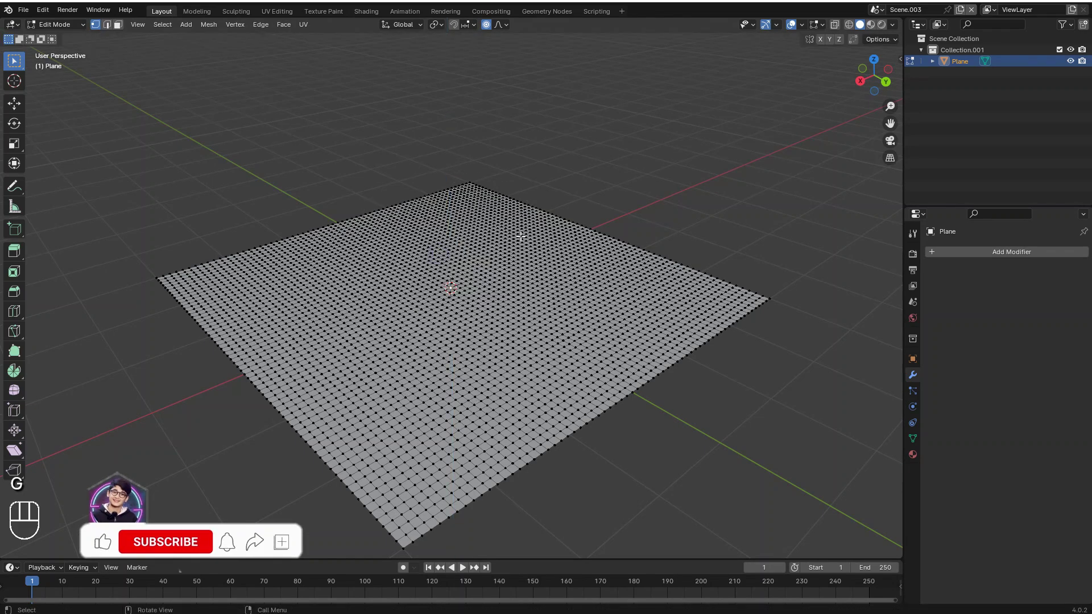
{"action": "key", "text": "g"}
{"action": "key", "text": "z"}
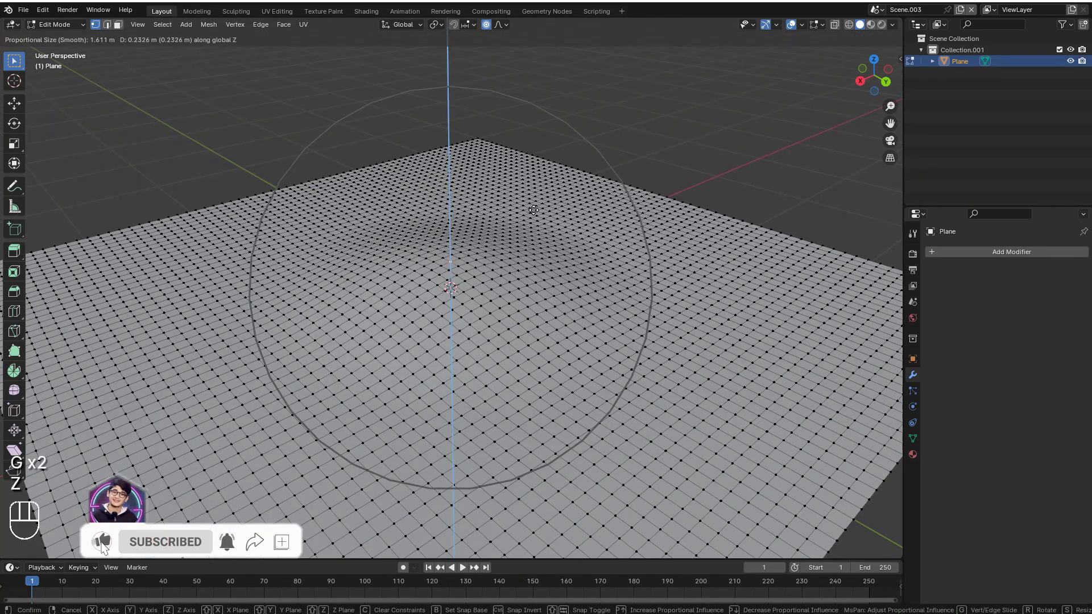
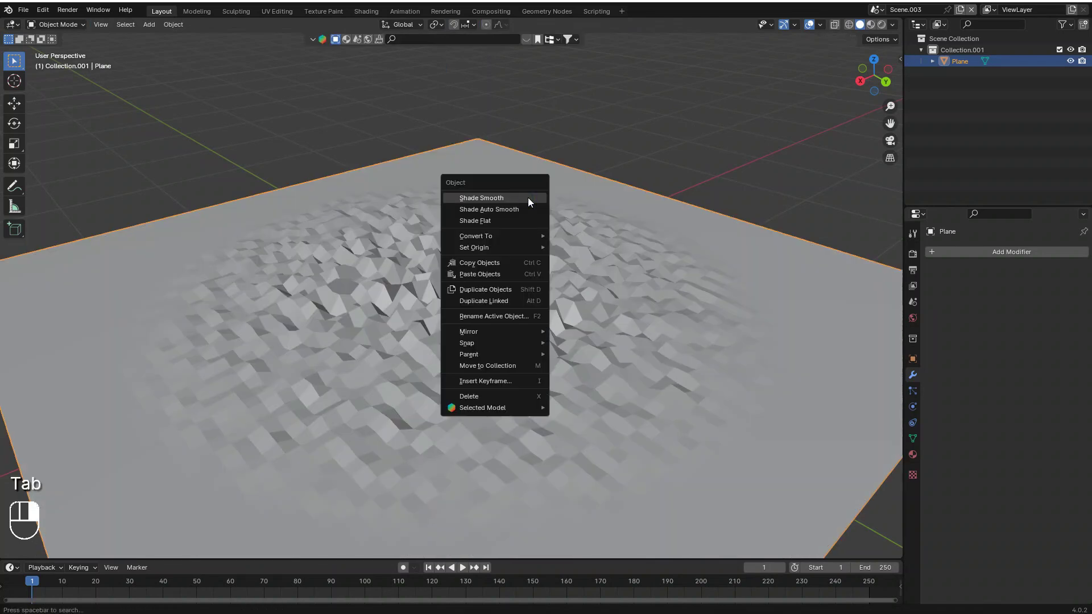
Add a level-1 Subdivision modifier to the bumpy plane and reselect it to continue shaping
{"action": "middle_click", "coordinate": [501, 216]}
{"action": "key", "text": "ctrl+1"}
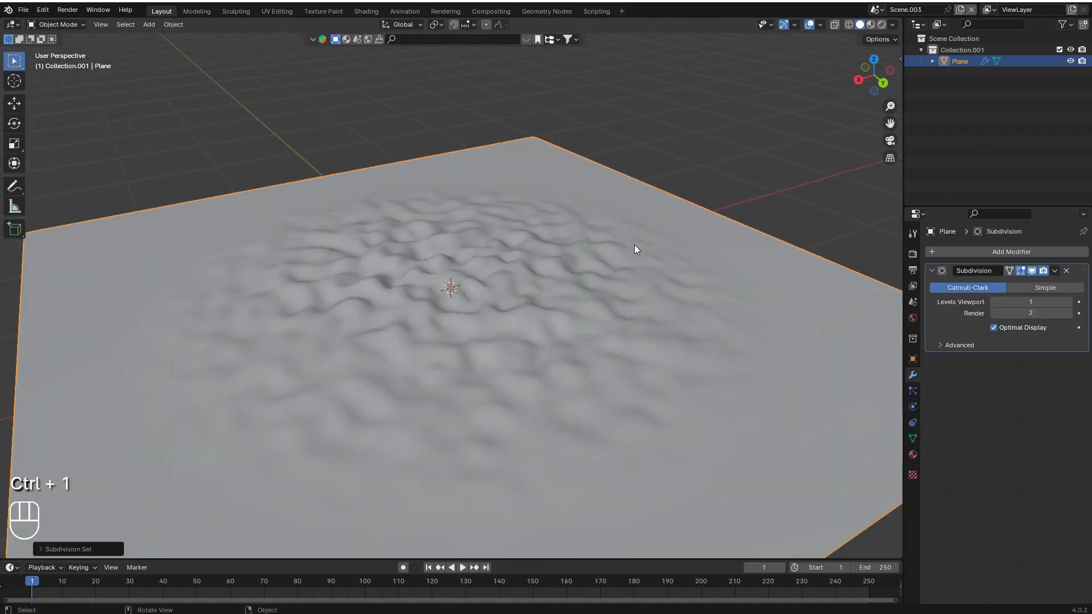
{"action": "middle_click", "coordinate": [613, 319]}
{"action": "left_click", "coordinate": [583, 183]}
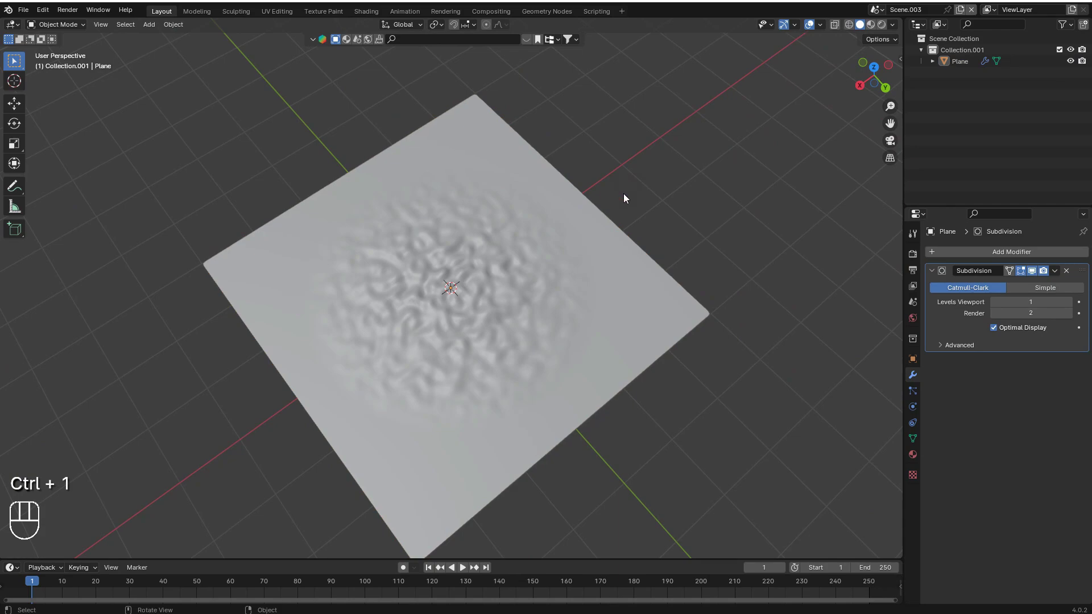
{"action": "middle_click", "coordinate": [540, 233]}
{"action": "left_click", "coordinate": [432, 293]}
{"action": "left_click_drag", "start_coordinate": [507, 298], "coordinate": [589, 308]}
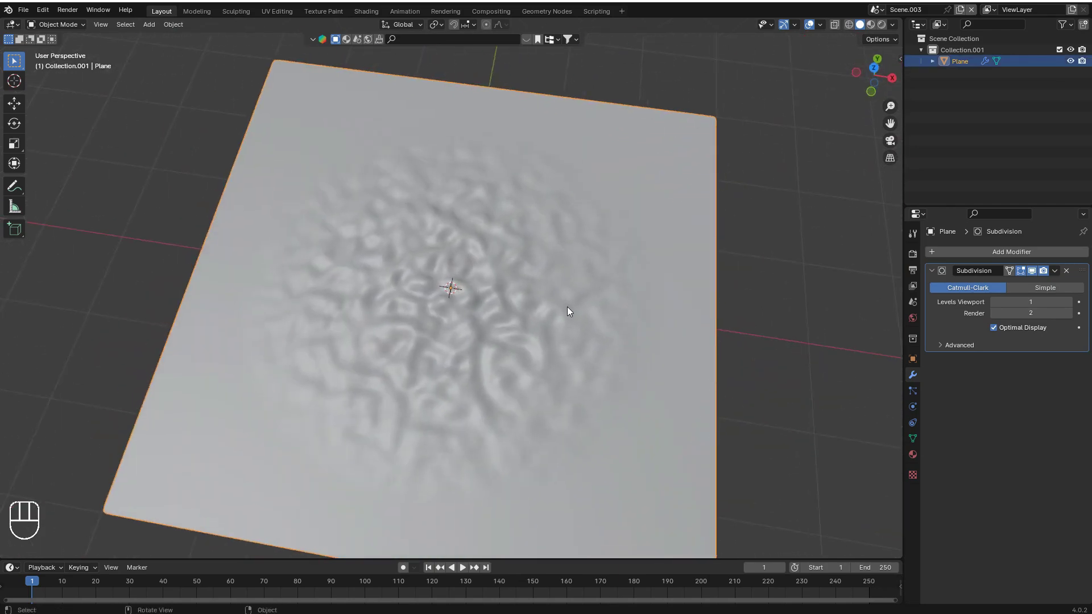
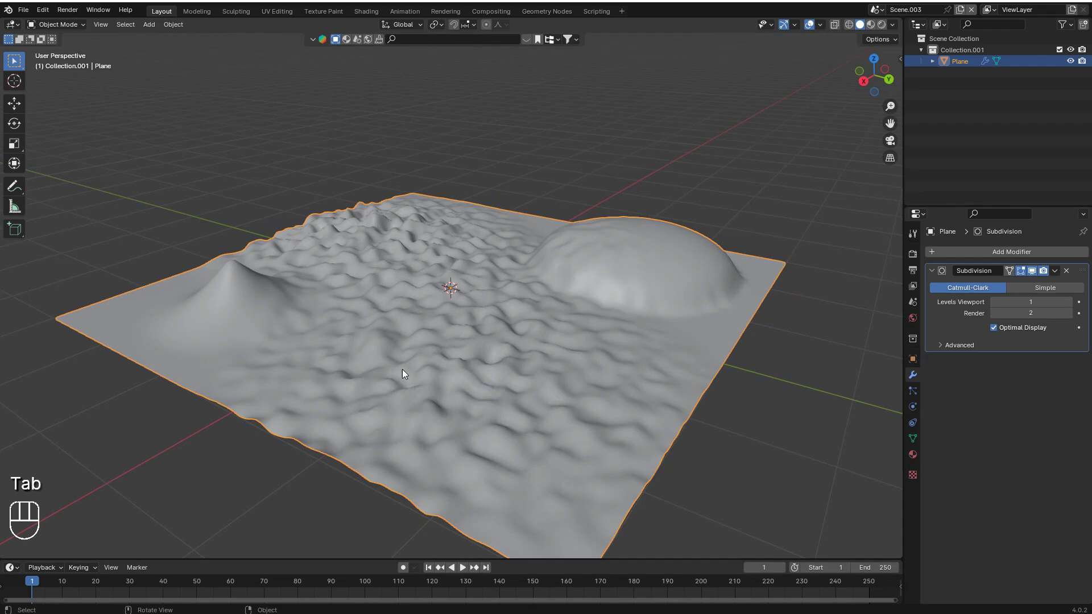
{"action": "middle_click", "coordinate": [416, 302]}
{"action": "left_click_drag", "start_coordinate": [632, 294], "coordinate": [571, 372]}
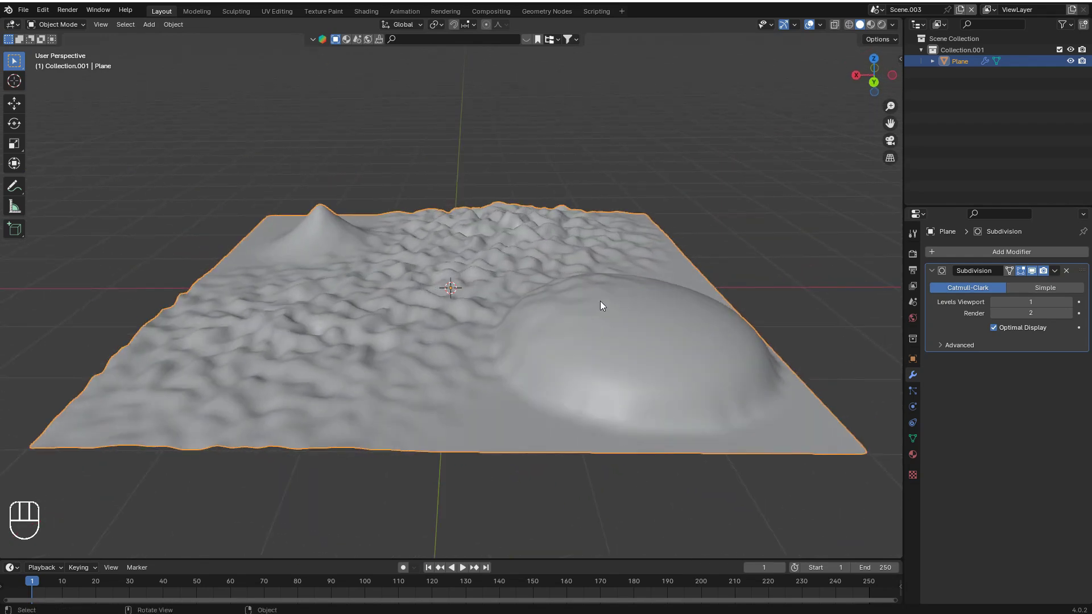
{"action": "left_click_drag", "start_coordinate": [476, 349], "coordinate": [540, 285]}
{"action": "left_click", "coordinate": [653, 249]}
{"action": "middle_click", "coordinate": [509, 196]}
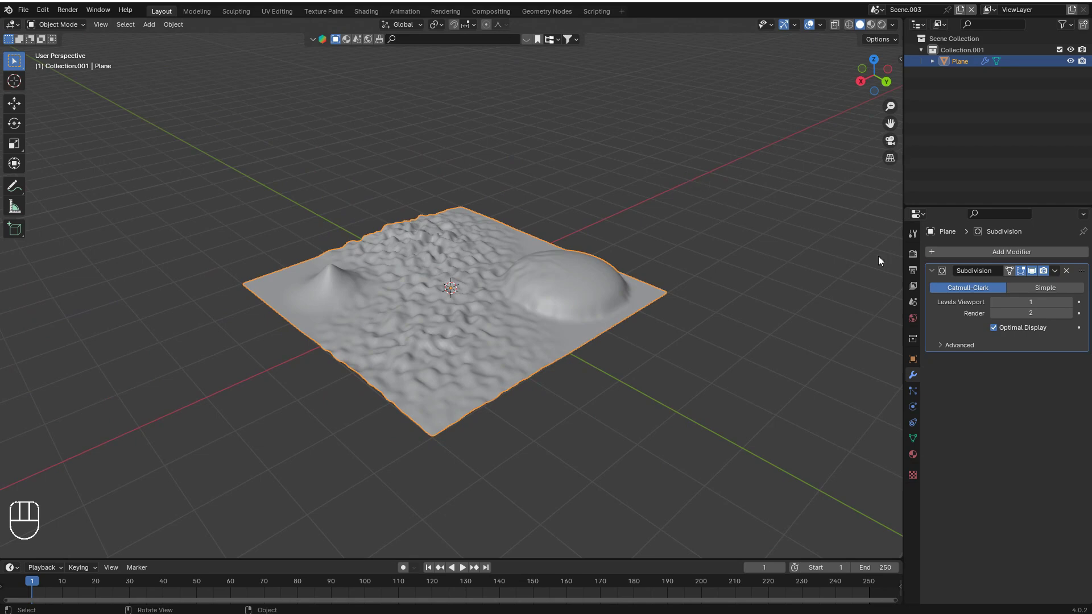
{"action": "left_click_drag", "start_coordinate": [586, 265], "coordinate": [581, 264]}
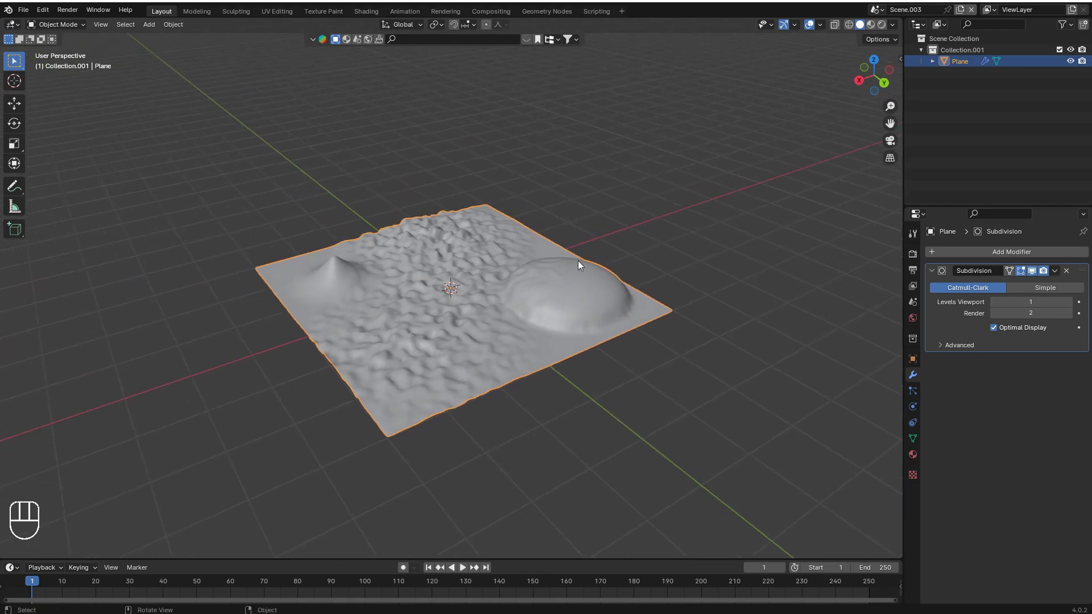